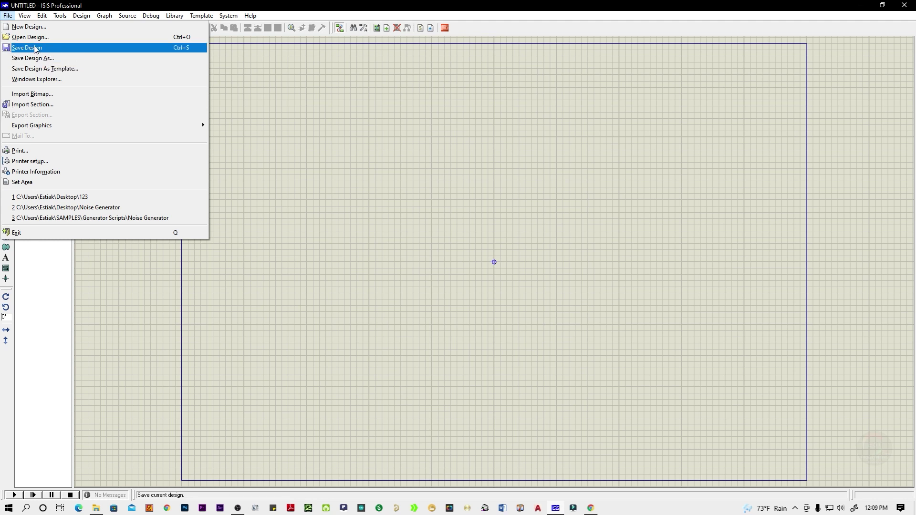
- Start saving the design and create a new folder on the Desktop
click(39, 50)
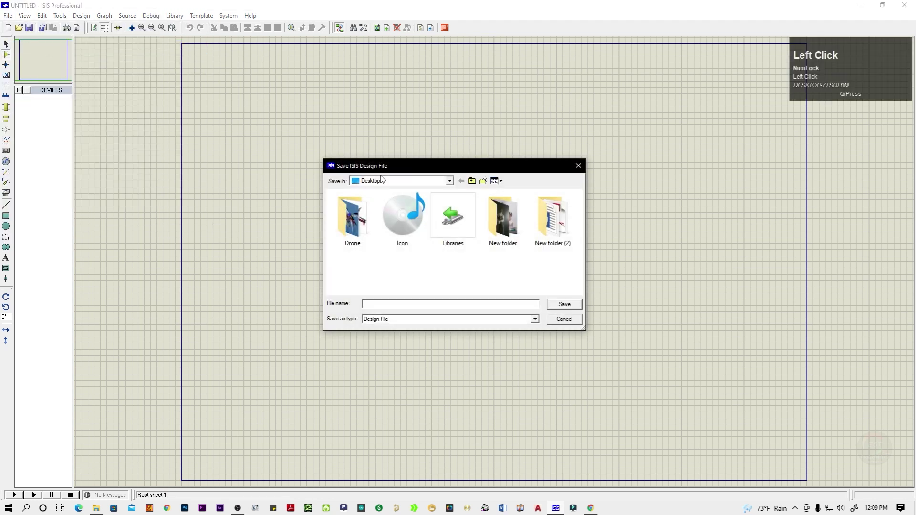
drag(453, 185, 382, 206)
drag(381, 207, 488, 186)
click(487, 186)
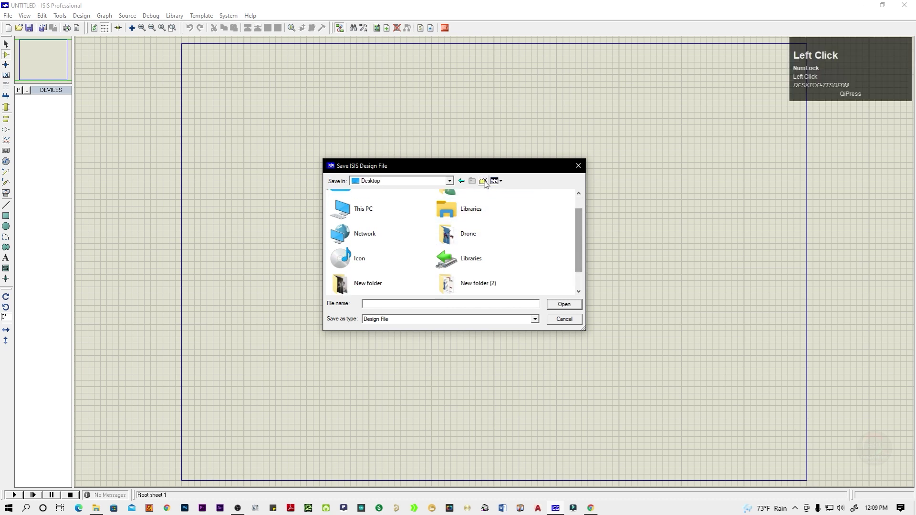
scroll(down, 3)
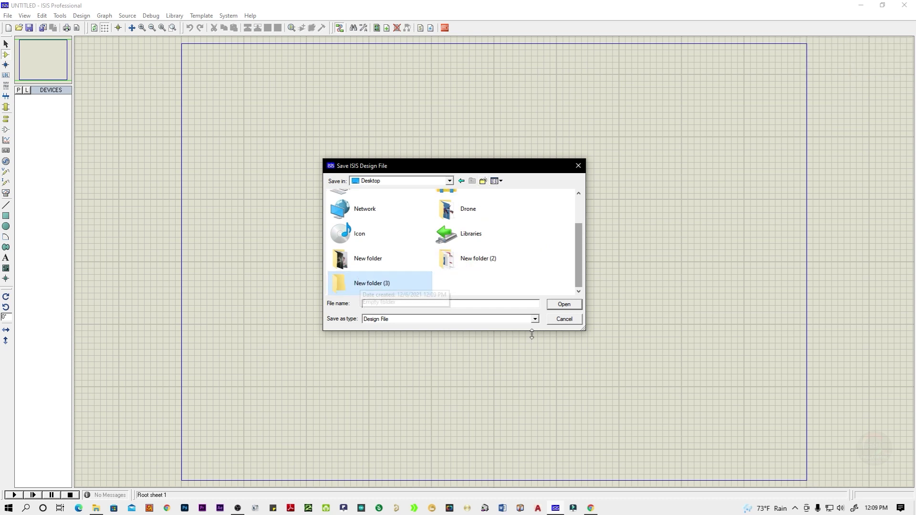
- Rename the new folder to 'Proteus Design File'
right_click(369, 289)
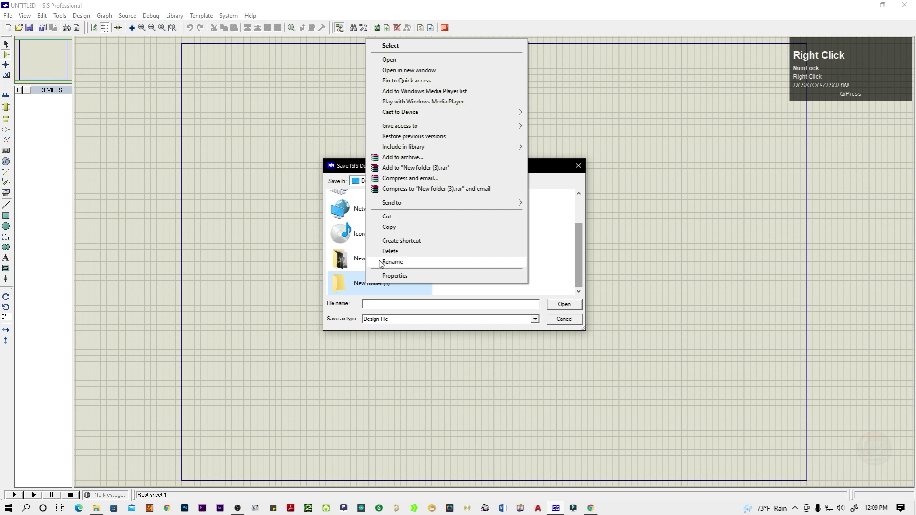
click(383, 265)
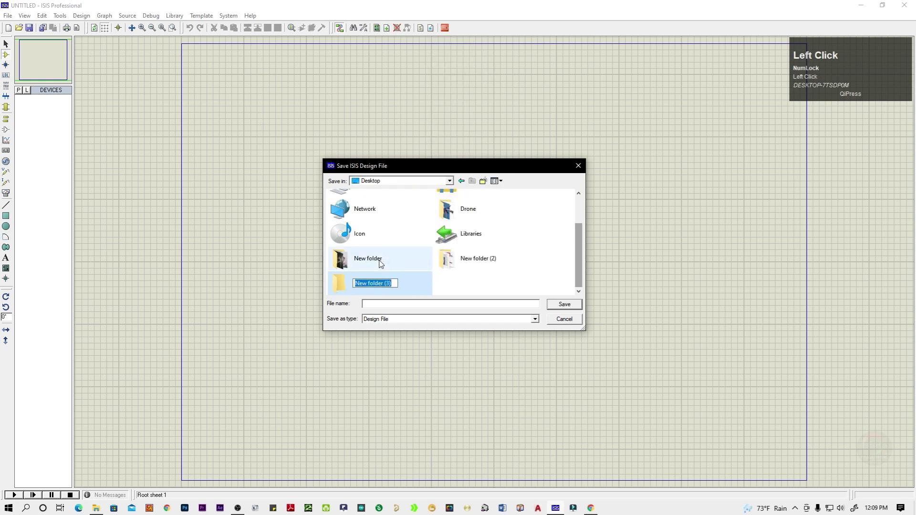
text(roteus)
key(space)
text(esign)
key(space)
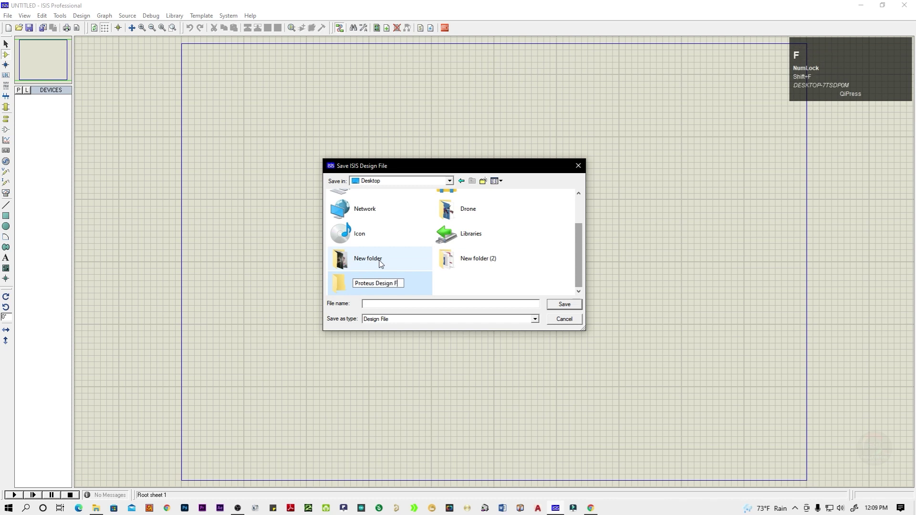
text(ile)
- Save the design as 'Class 01' inside the Proteus Design File folder
click(352, 283)
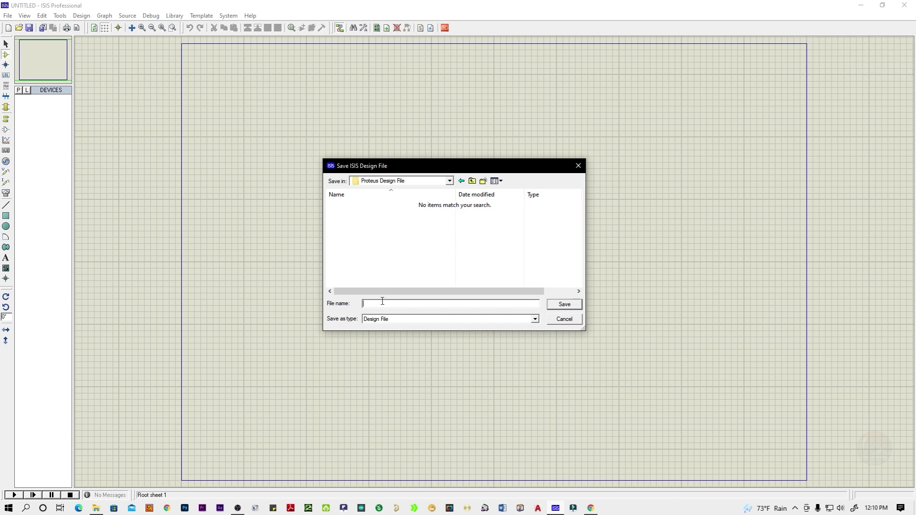
click(385, 301)
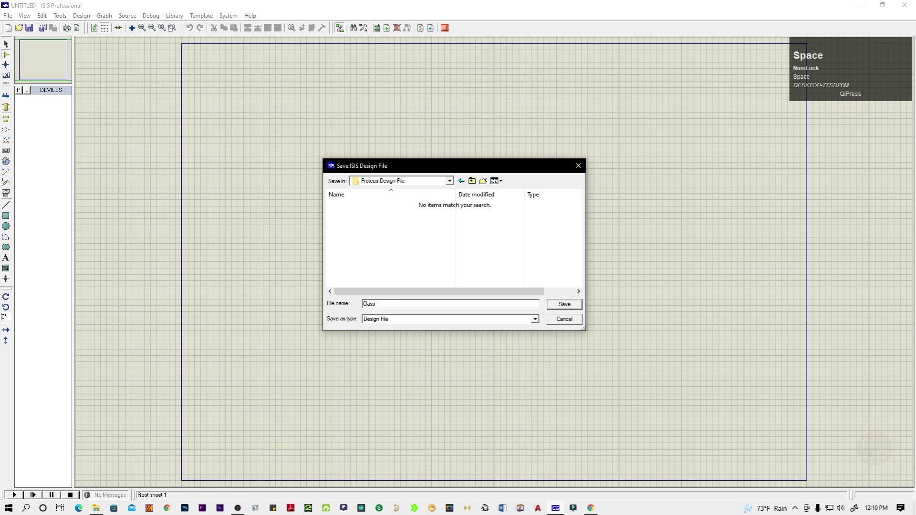
click(570, 307)
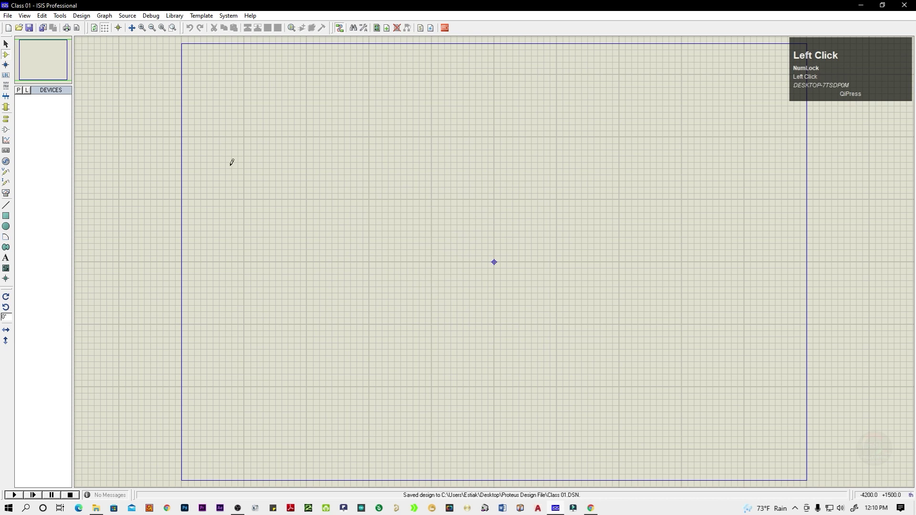
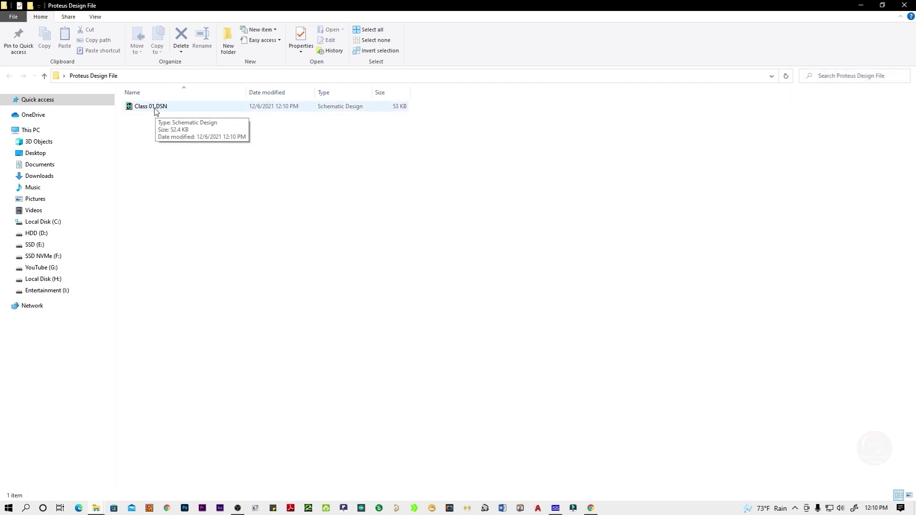
- Open Class 01.DSN from the Proteus Design File folder to launch ISIS
click(156, 114)
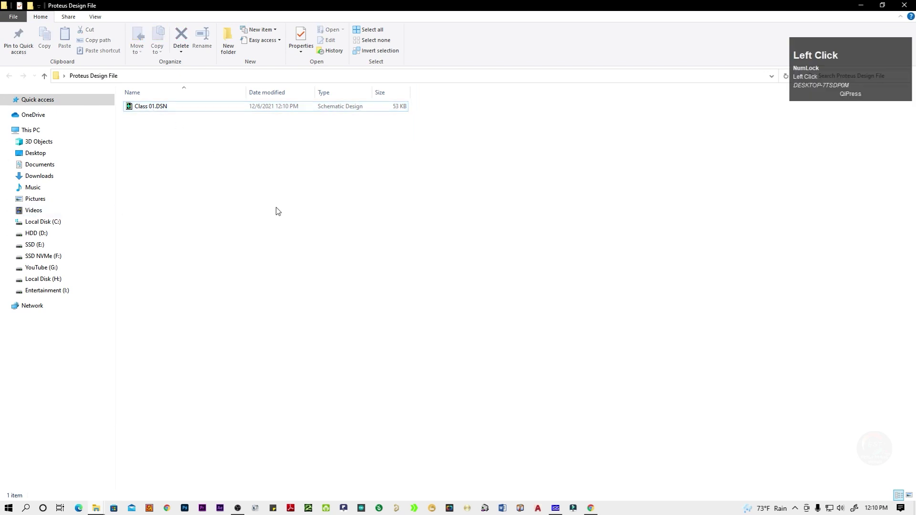
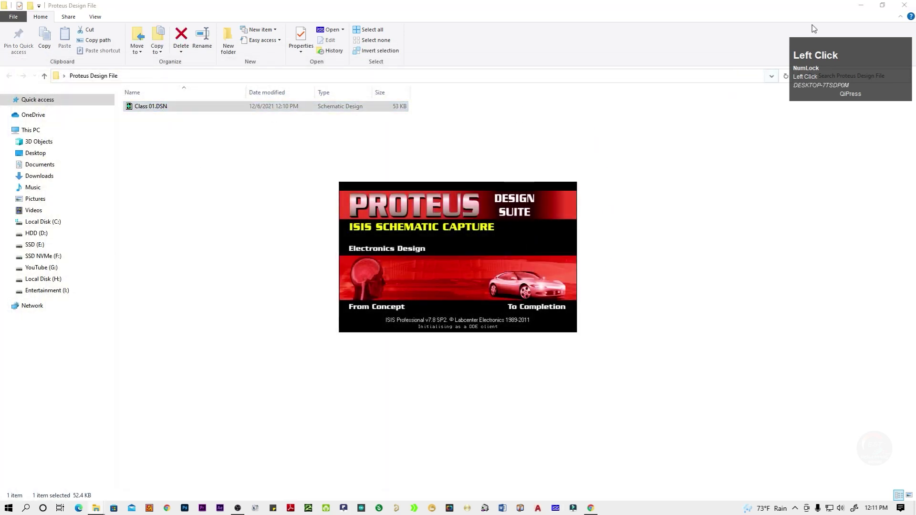
- Decline the USC Expired renewal notice and bring up the Load ISIS Design File dialog
click(861, 4)
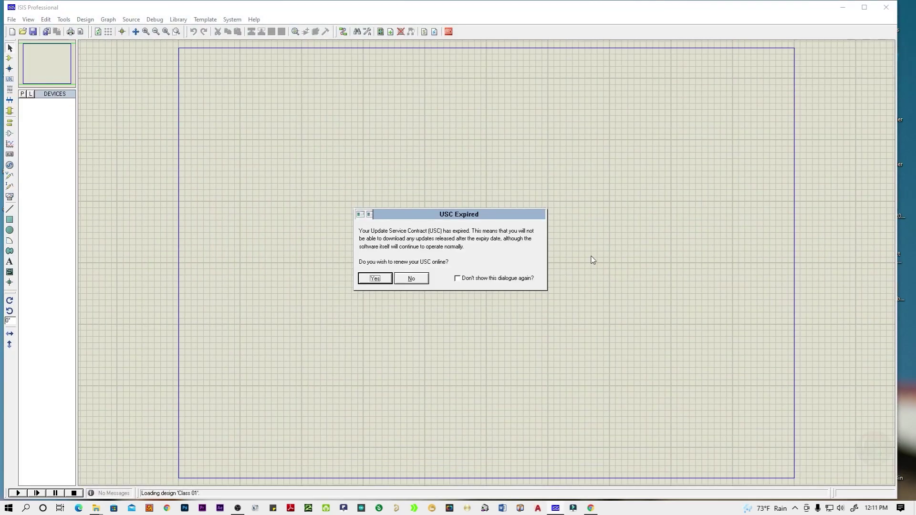
click(868, 13)
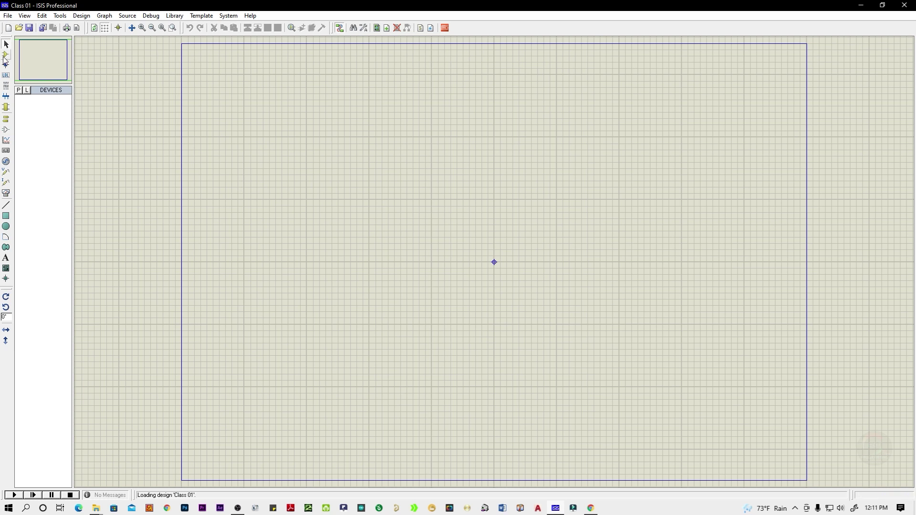
click(8, 18)
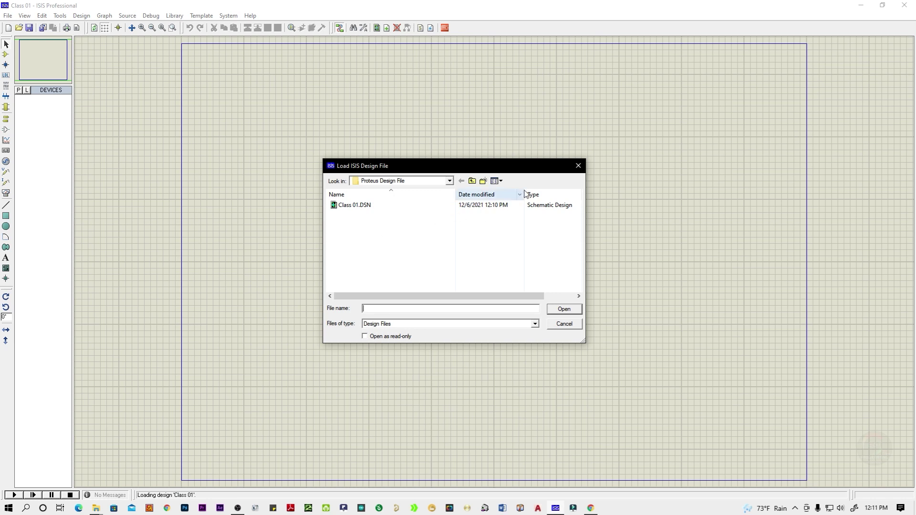
- Cancel the Load ISIS Design File dialog, leaving the empty Class 01 sheet
click(582, 169)
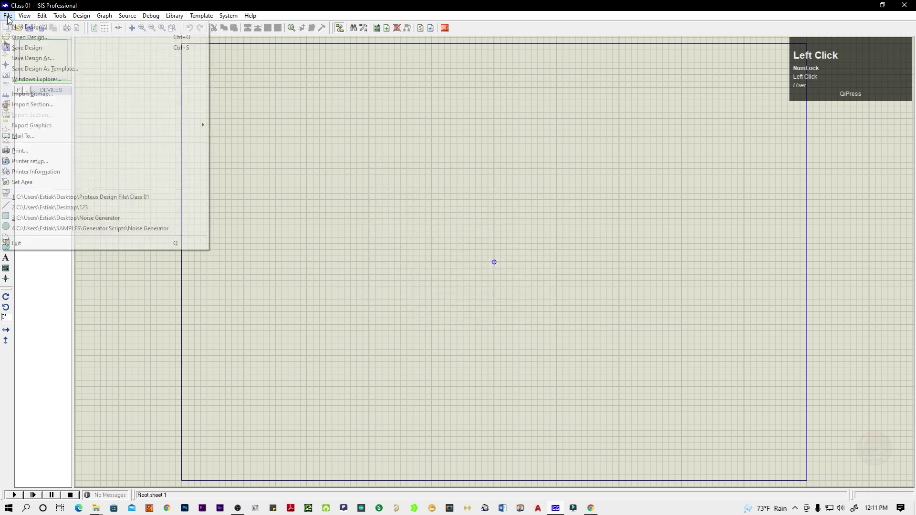
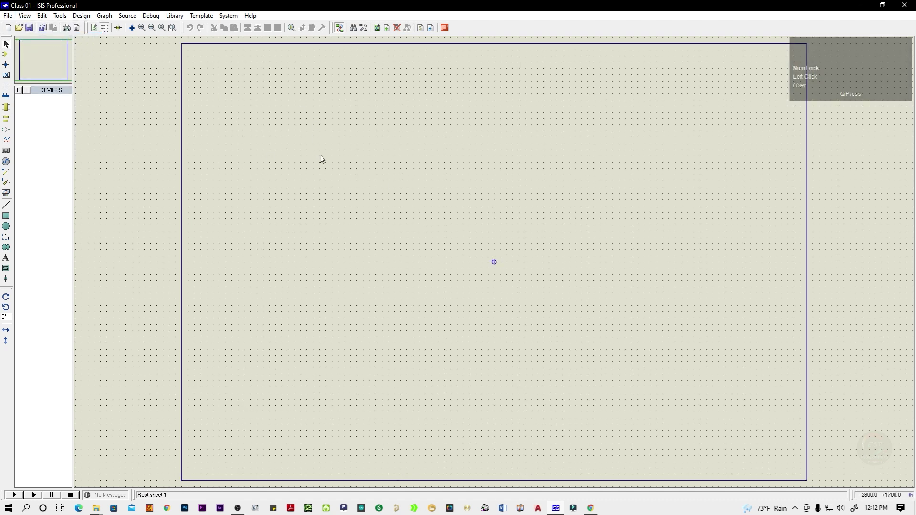
- Hide the sheet grid with the G shortcut
key(g)
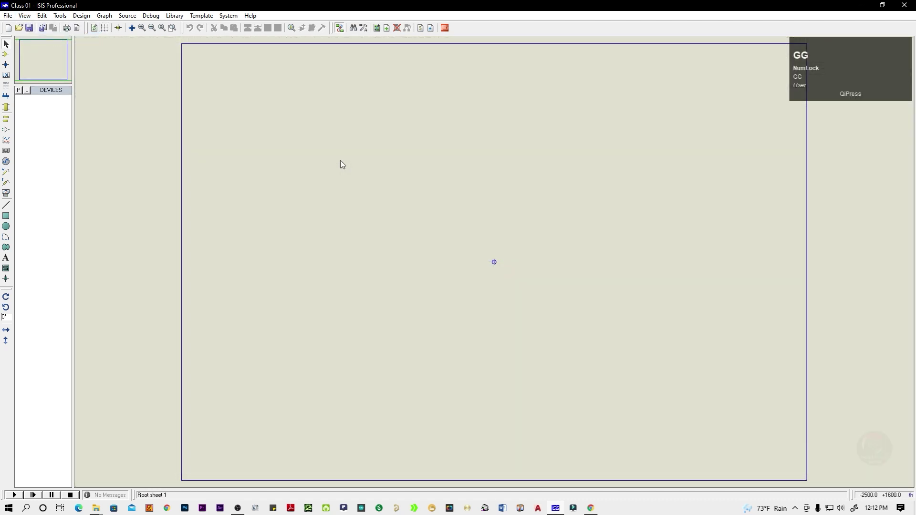
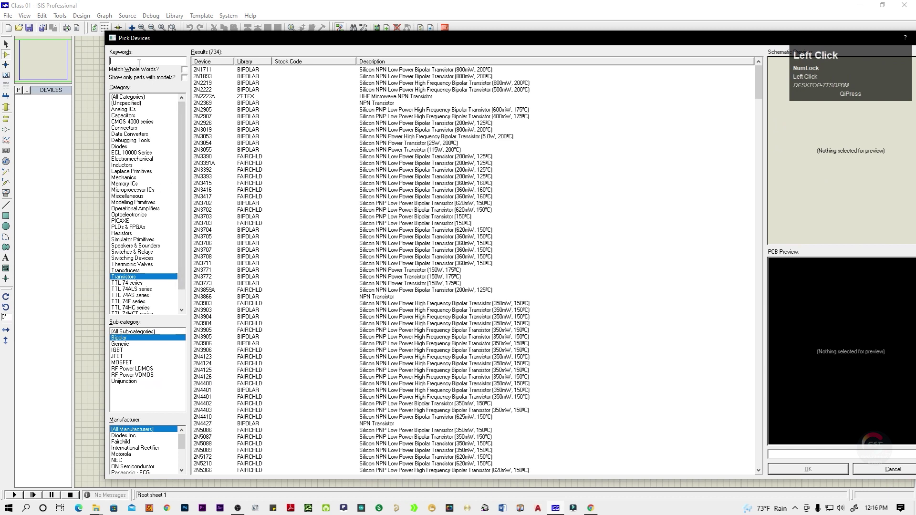
- Search Pick Devices for 'pic16f84', choose PIC16F84A and place it as U1 on the sheet
text(pi)
key(c)
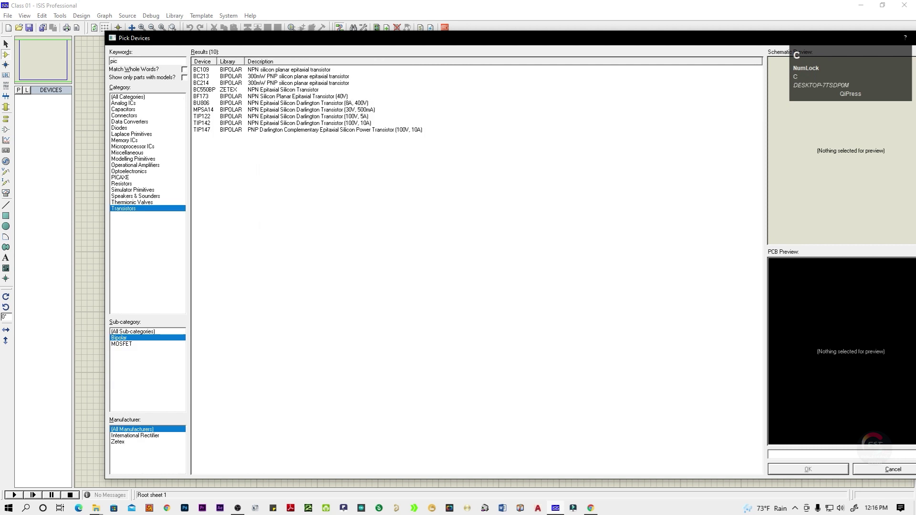
key(f)
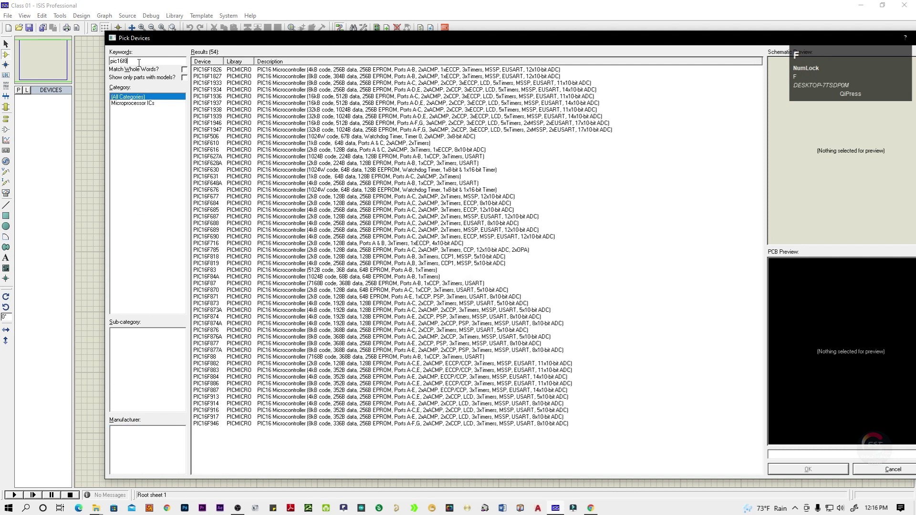
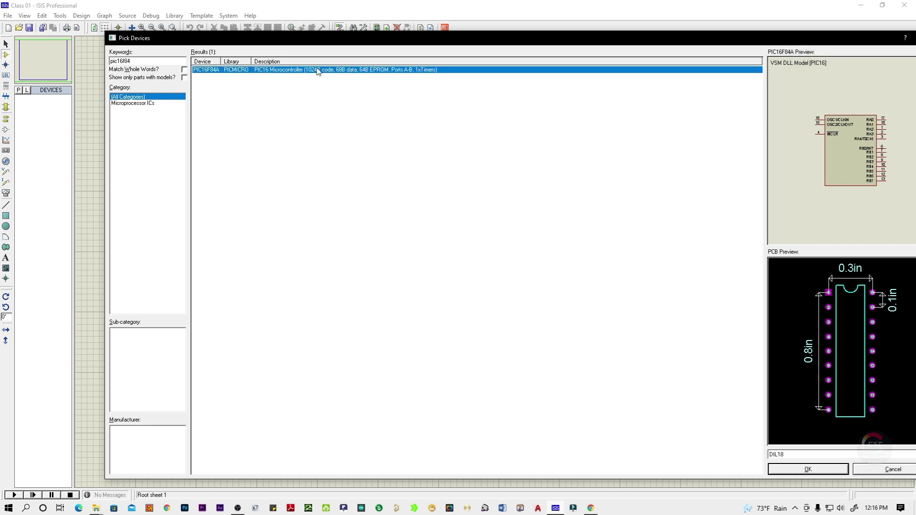
drag(520, 46, 829, 149)
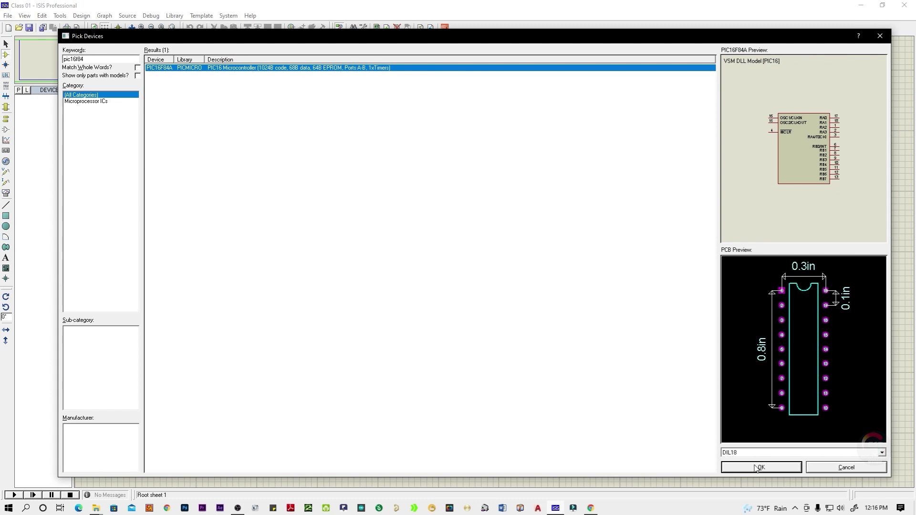
click(758, 472)
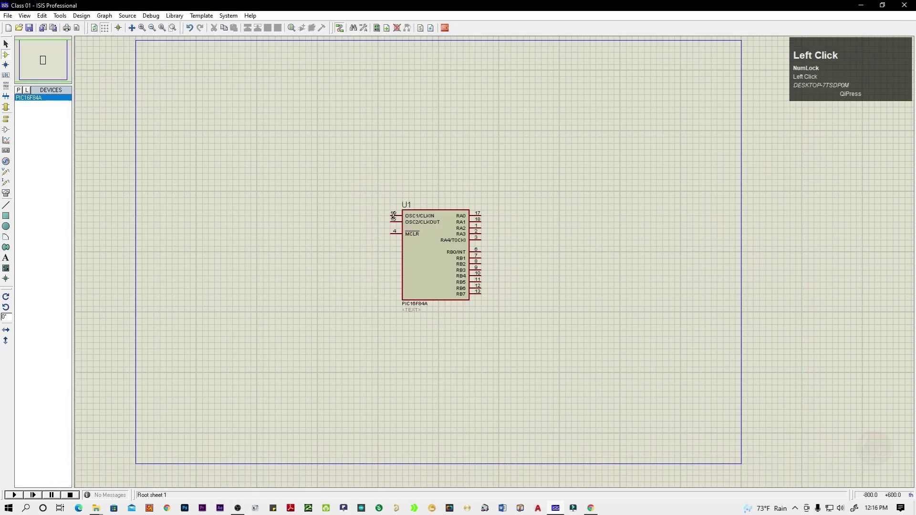
right_click(506, 267)
scroll(up, 3)
click(501, 249)
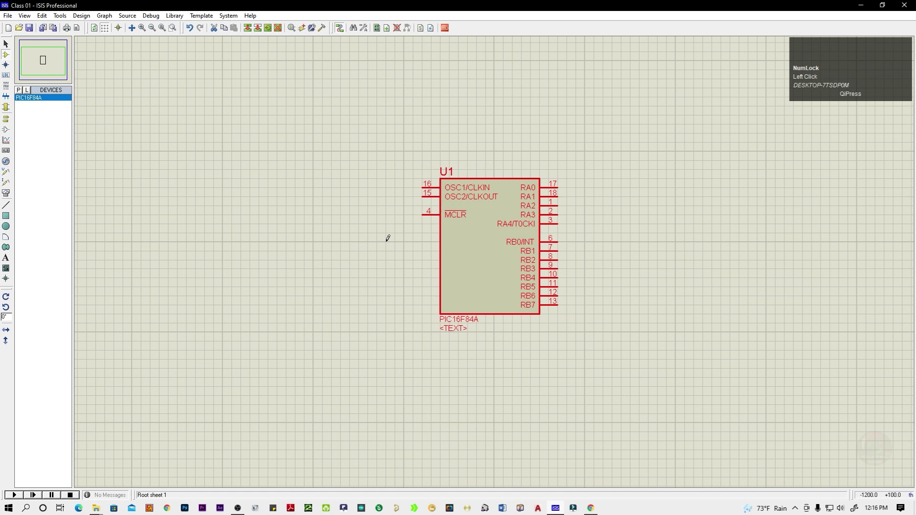
click(632, 235)
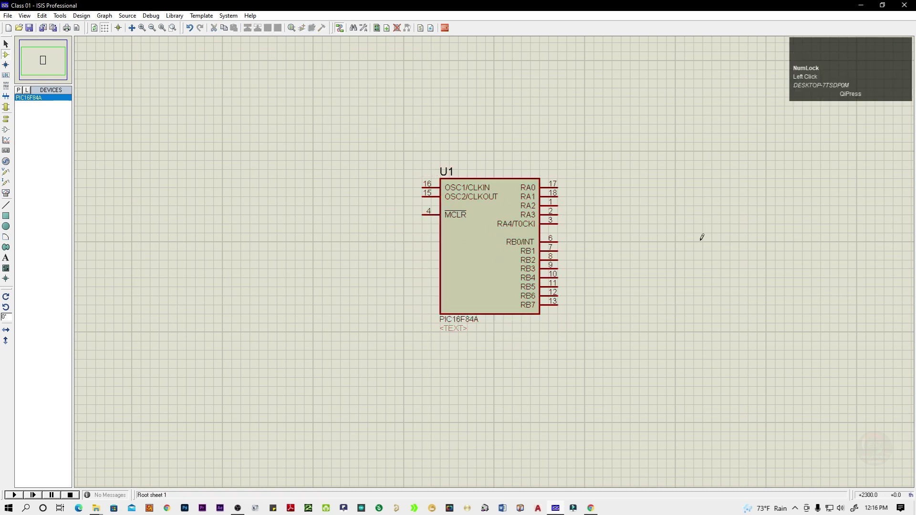
click(494, 246)
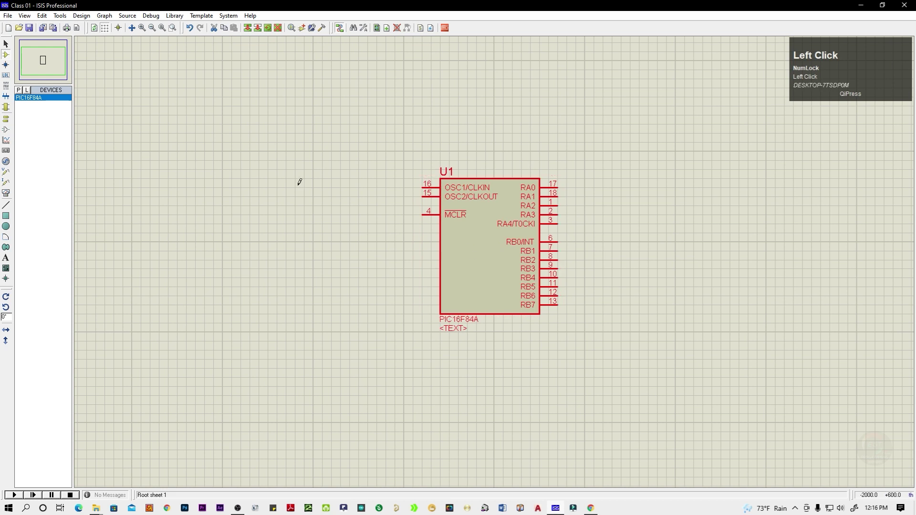
click(693, 221)
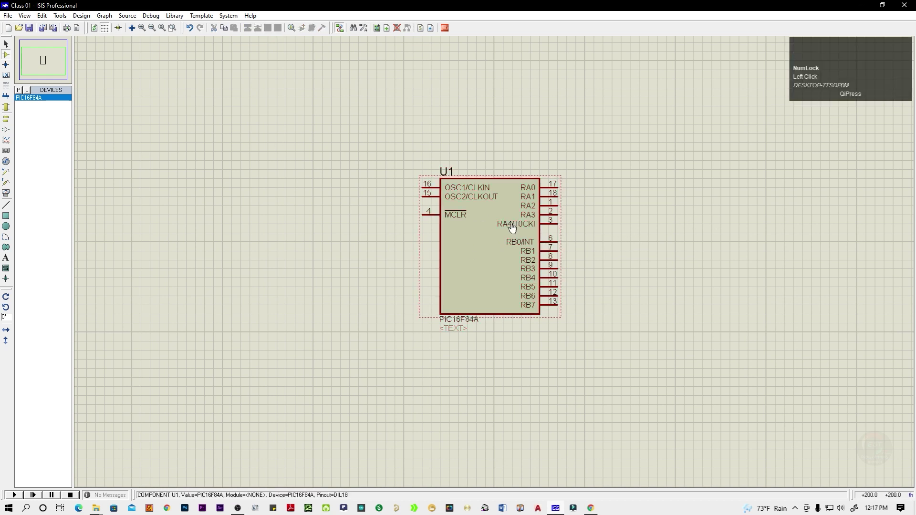
click(657, 182)
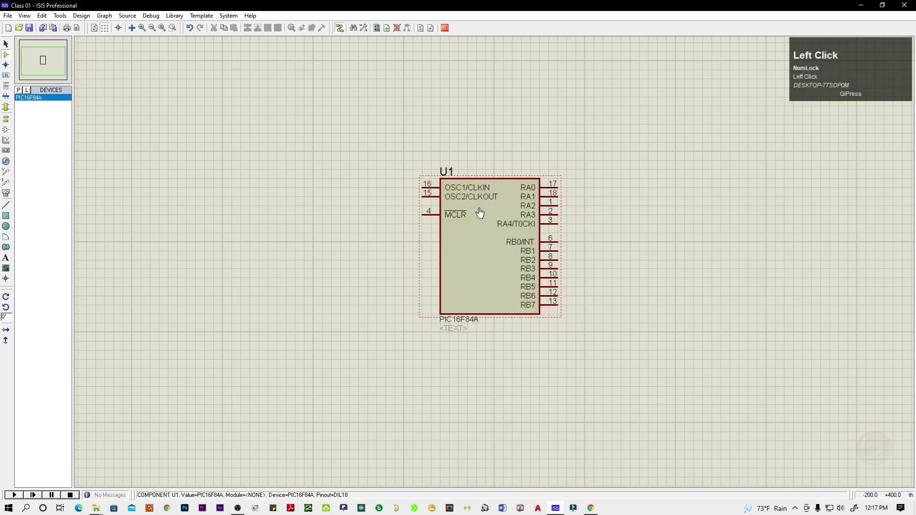
- Drag U1 slightly right, then rotate it anticlockwise, back, and anticlockwise again
right_click(481, 210)
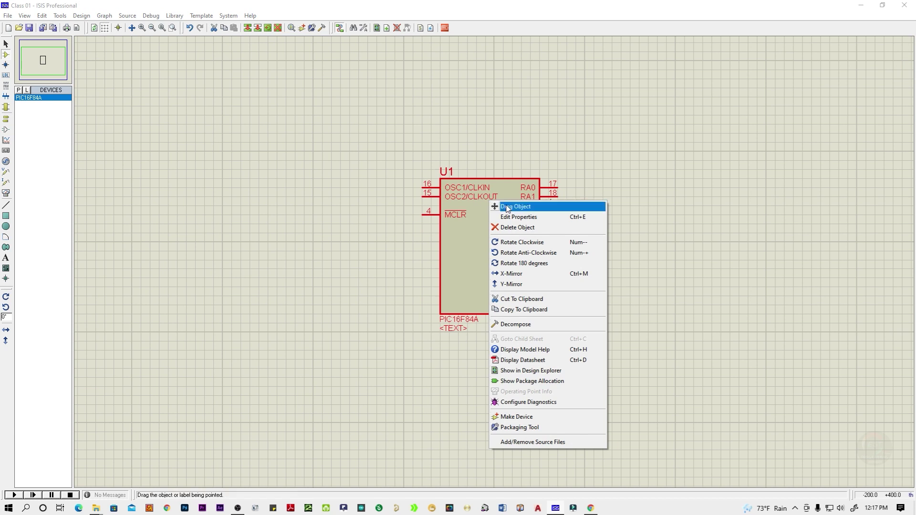
click(522, 209)
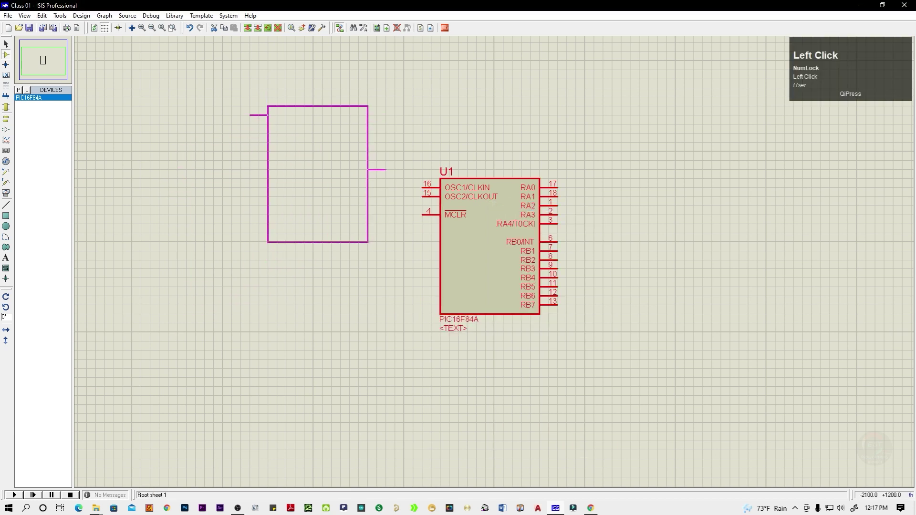
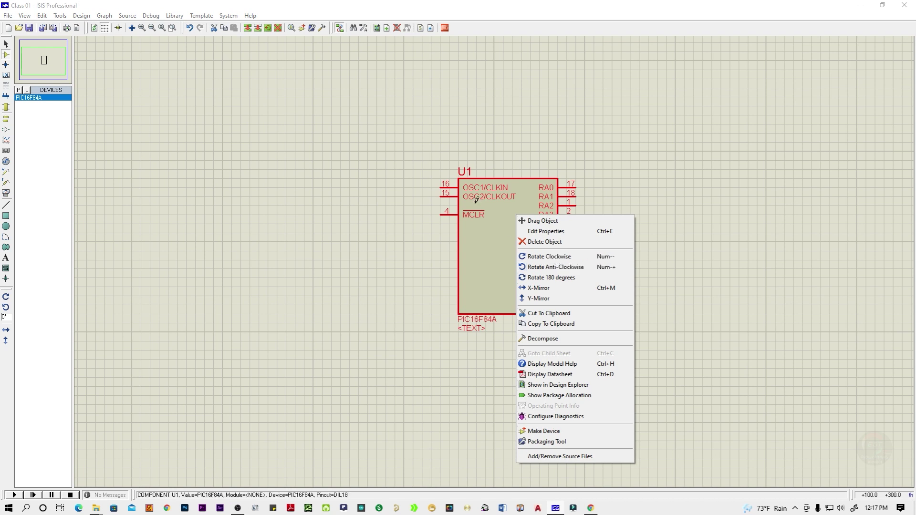
click(597, 262)
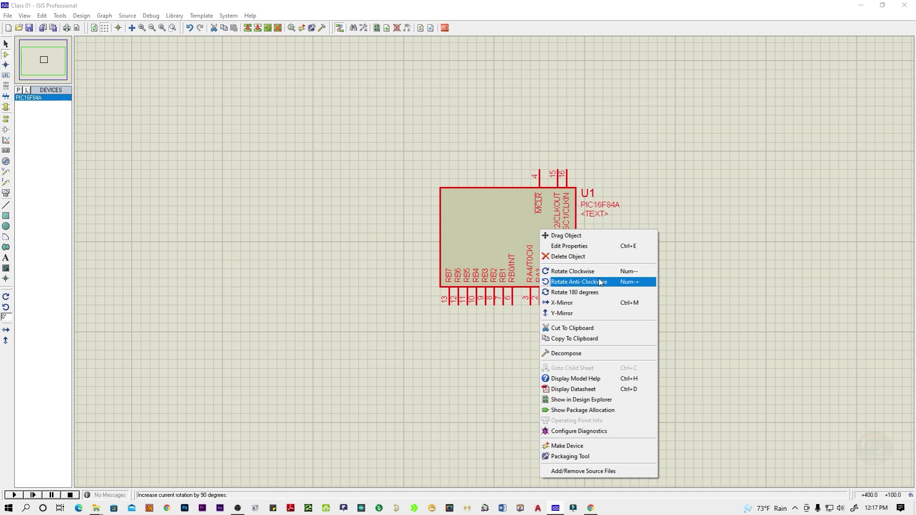
click(601, 272)
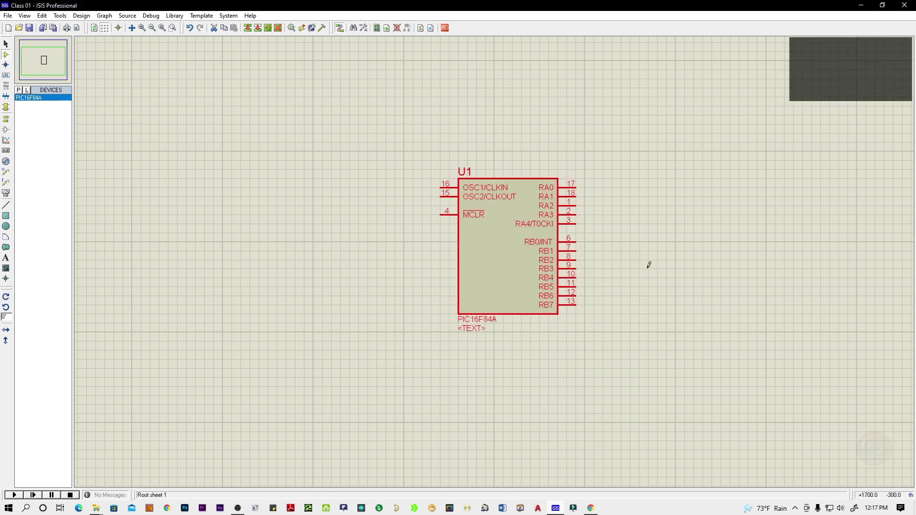
click(608, 272)
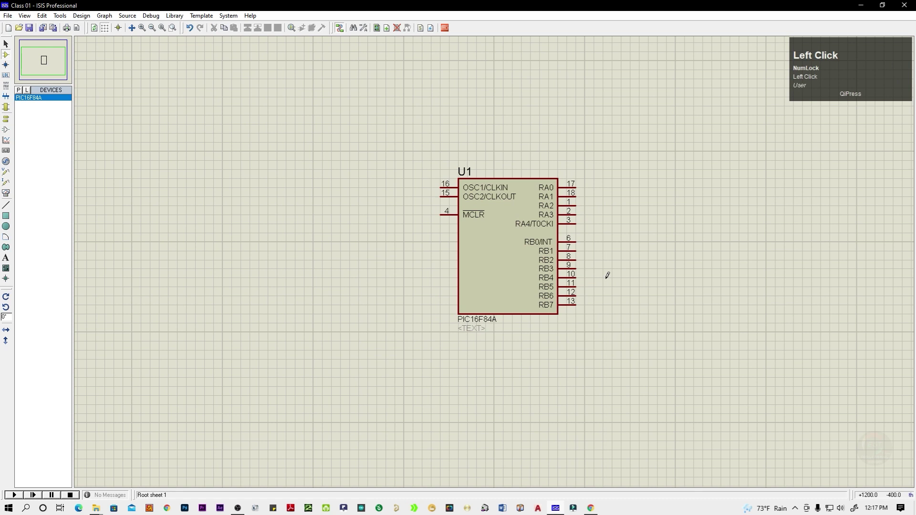
click(538, 268)
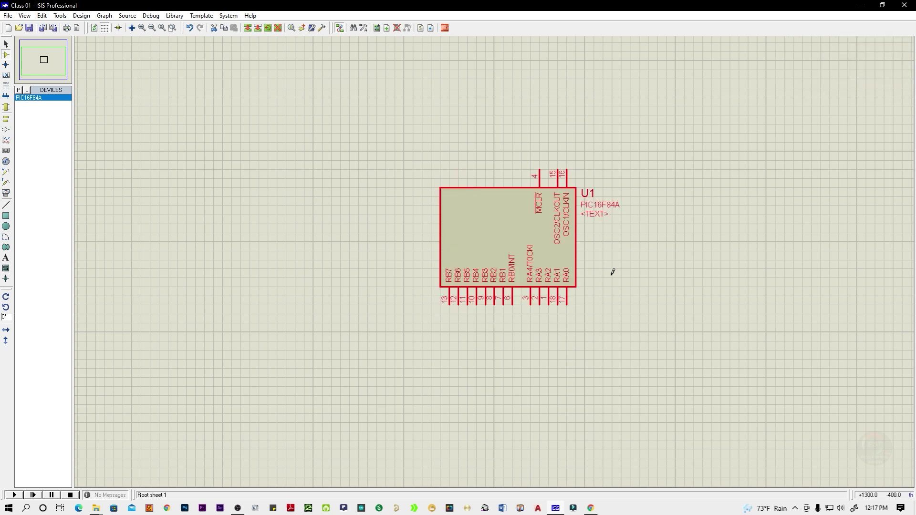
click(613, 269)
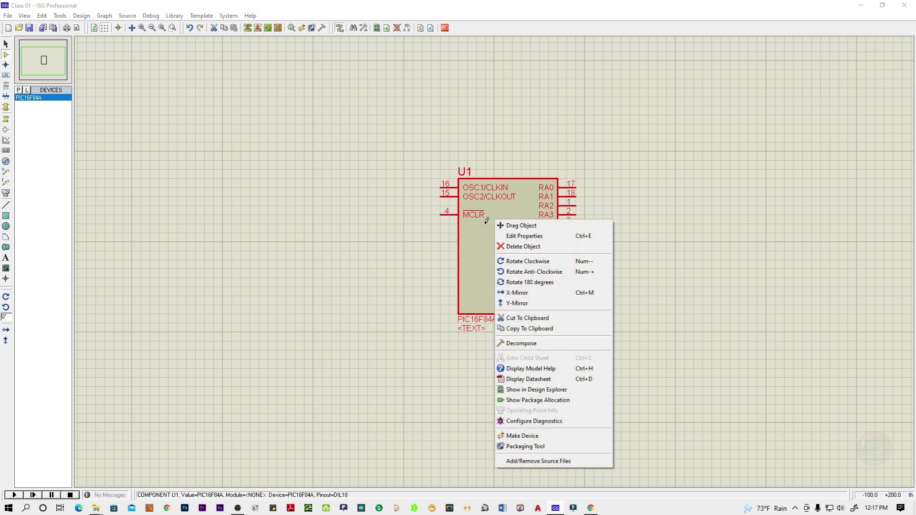
click(522, 297)
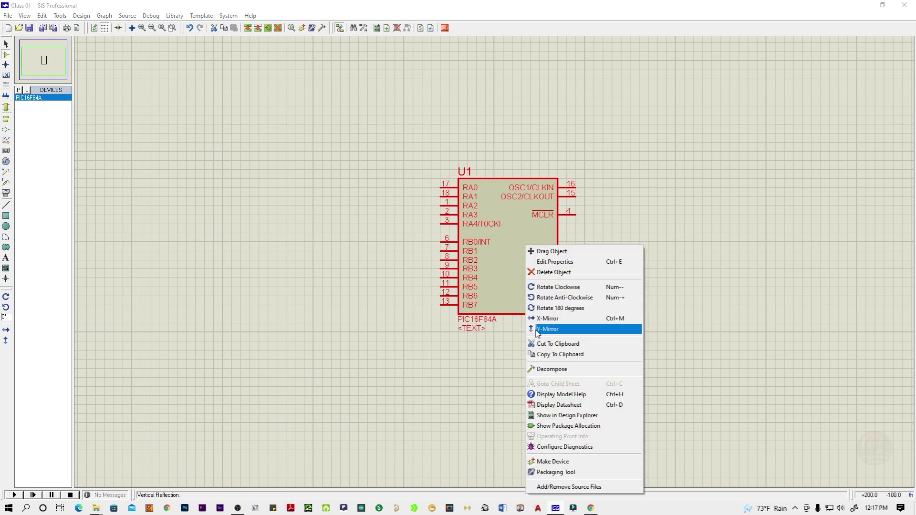
click(542, 336)
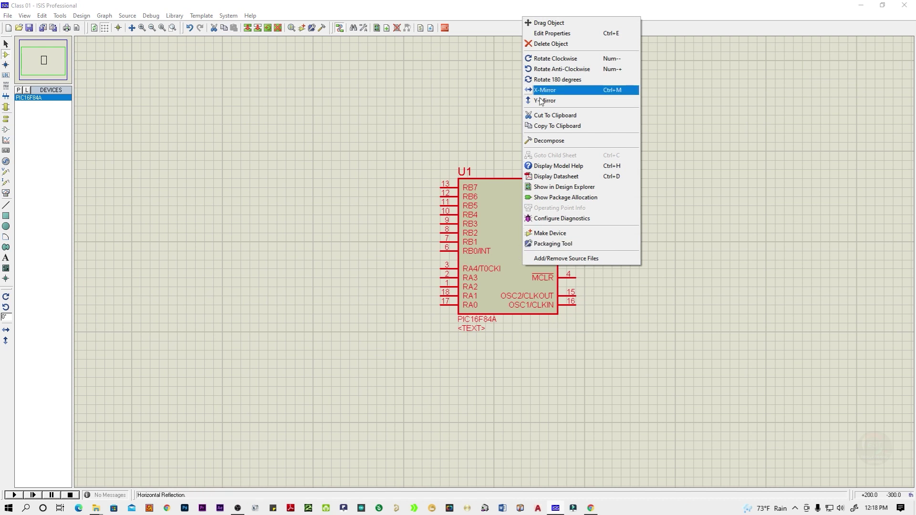
click(541, 91)
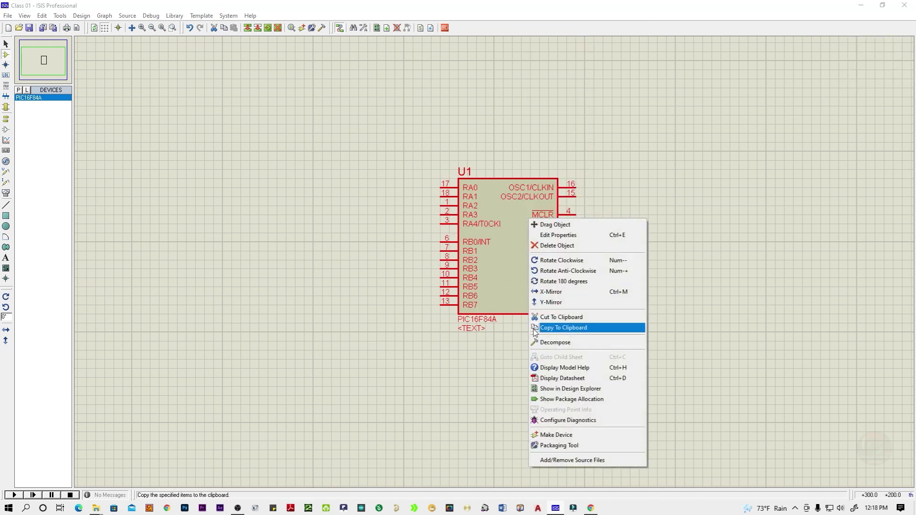
click(546, 299)
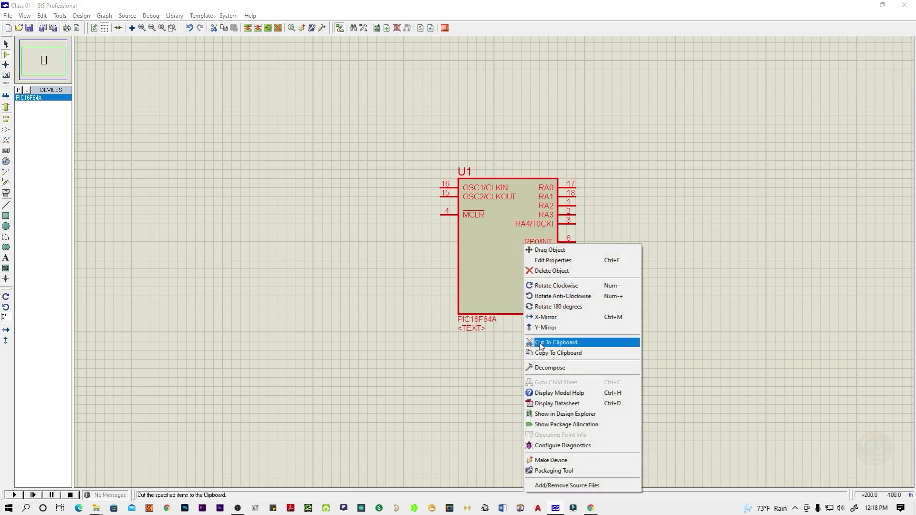
- Cut U1 to the clipboard and begin pasting it back onto the empty sheet
click(543, 347)
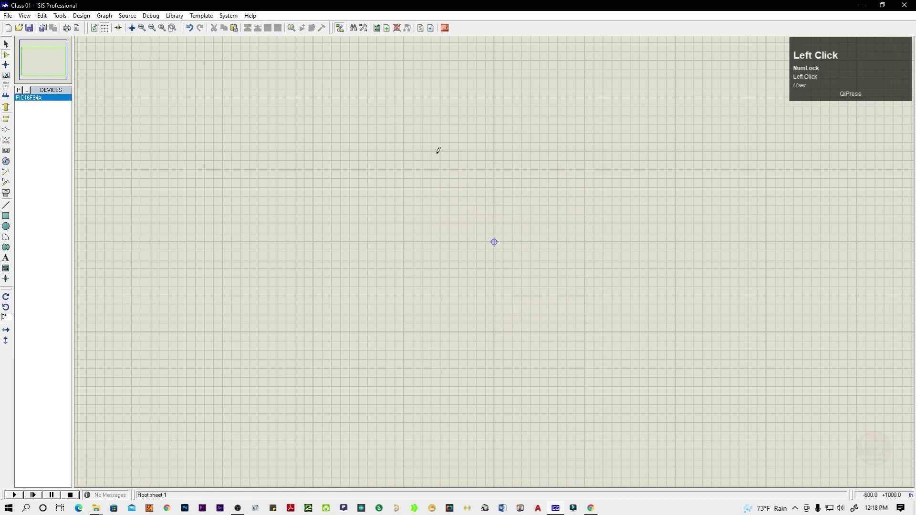
key(ctrl+v)
right_click(486, 200)
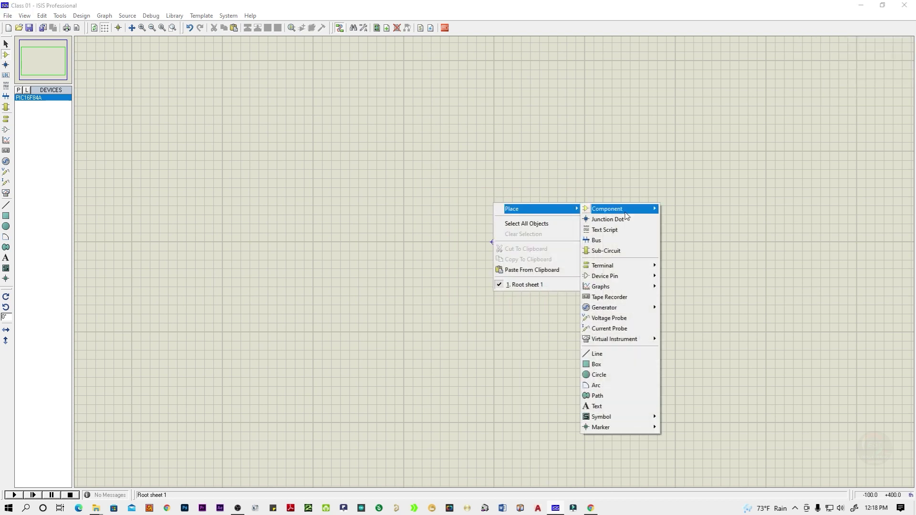
- Drop the pasted U1, request its datasheet and dismiss the Datasheet File Not Found message
click(536, 276)
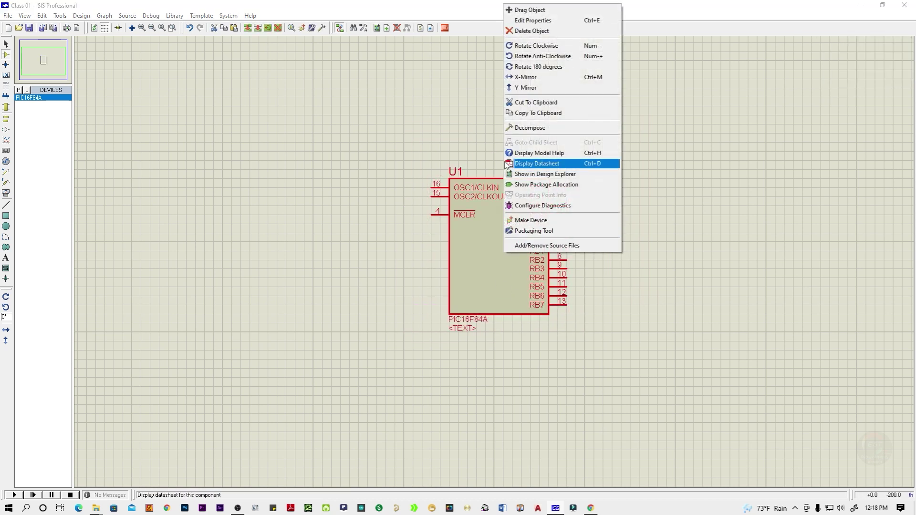
click(517, 167)
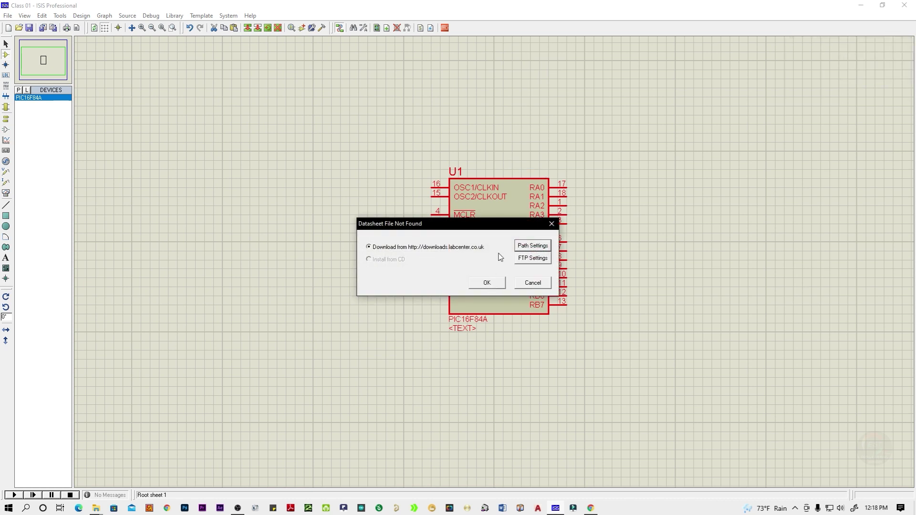
click(552, 226)
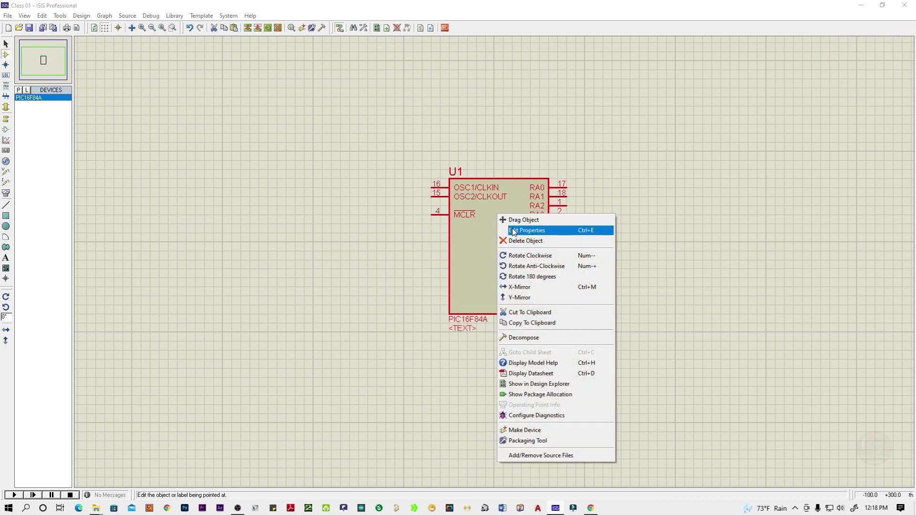
click(517, 232)
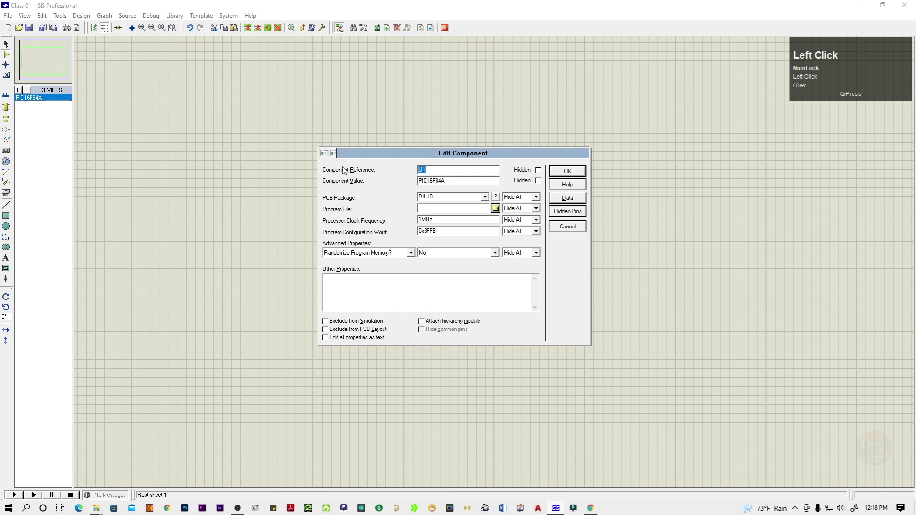
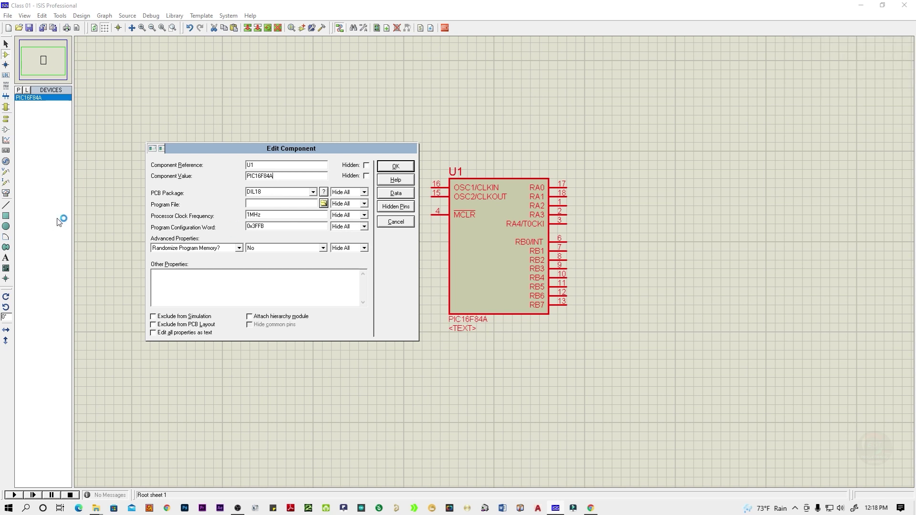
drag(290, 150, 325, 217)
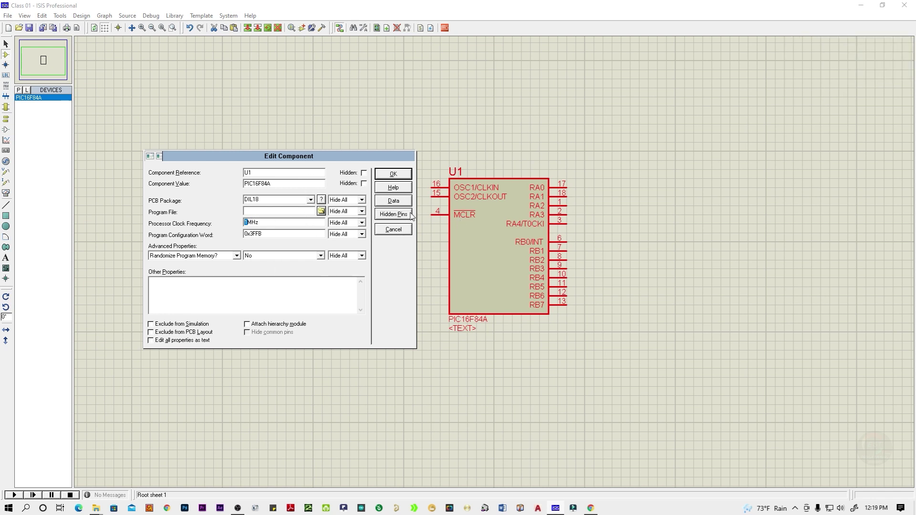
- Close U1's Edit Component dialog without changes
click(391, 234)
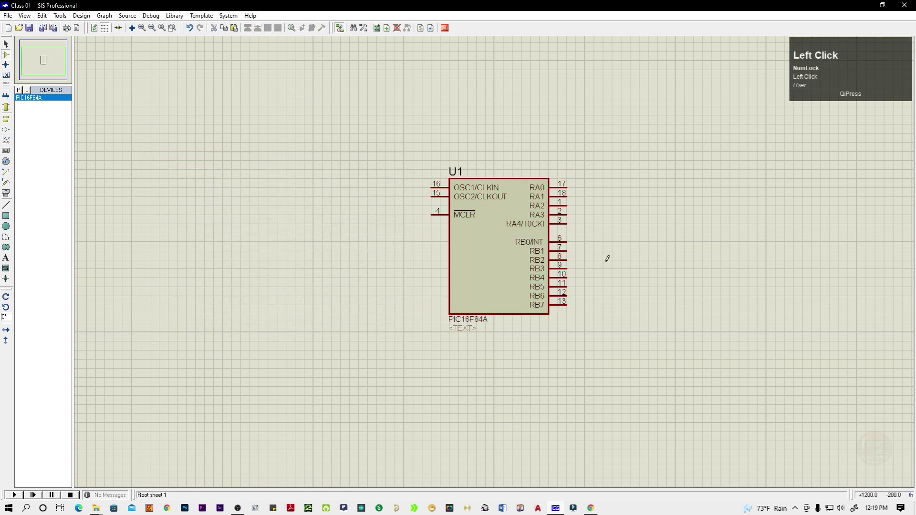
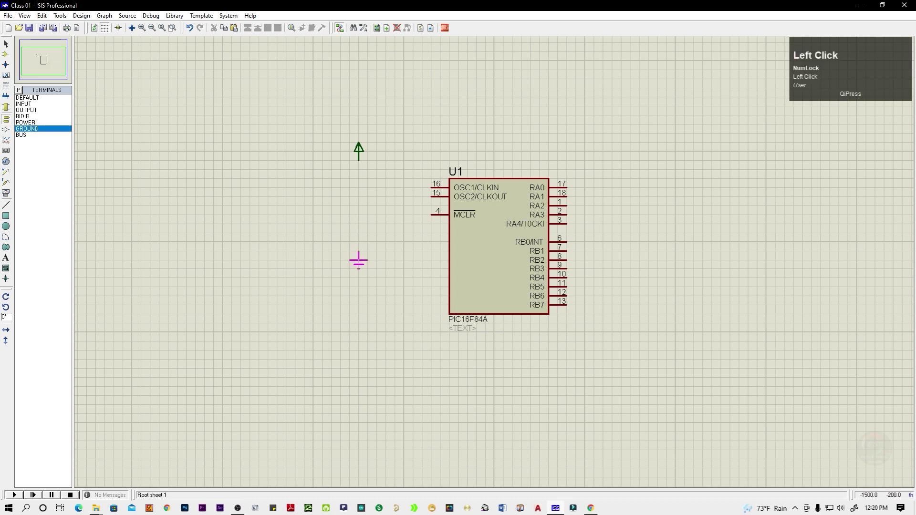
- Pick LED-YELLOW from the device library by searching 'led' in Component Mode
click(5, 100)
click(11, 55)
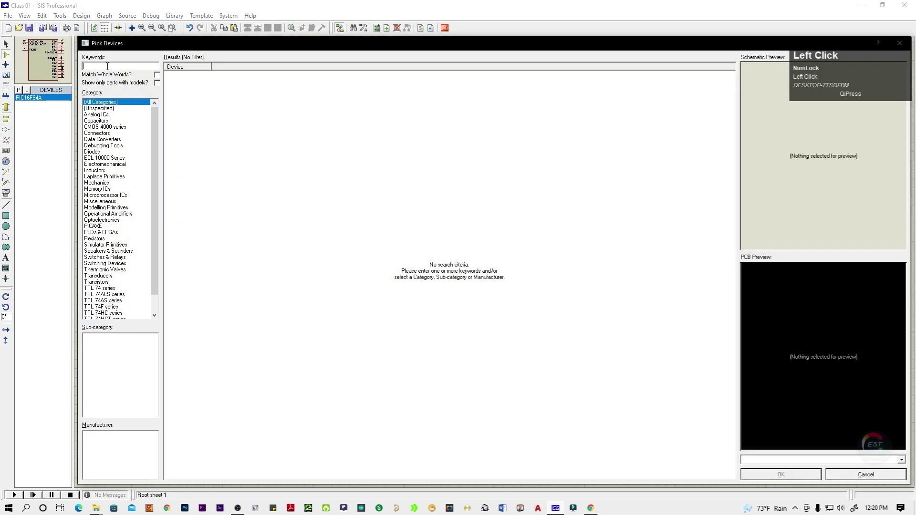
text(led)
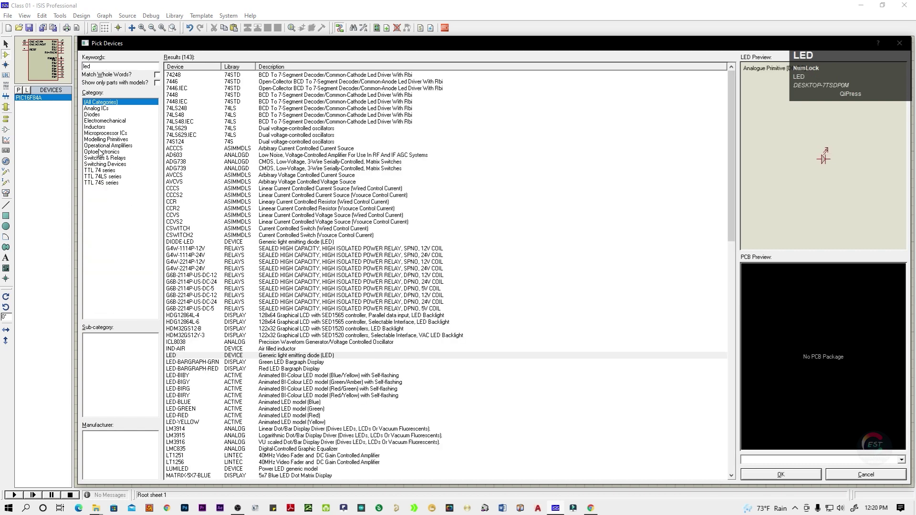
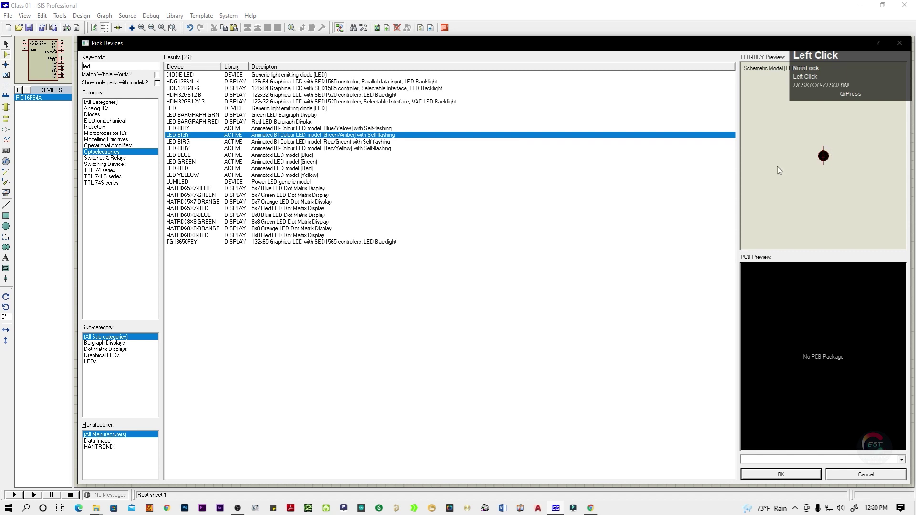
click(278, 159)
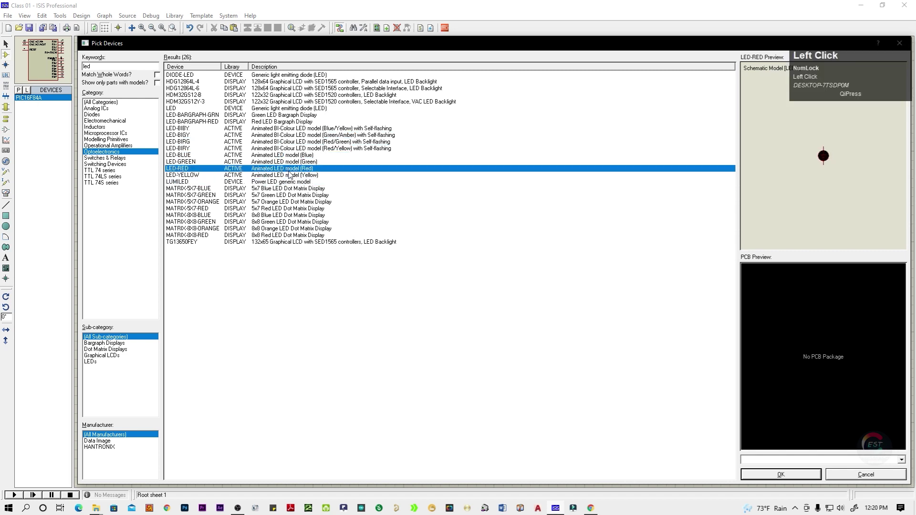
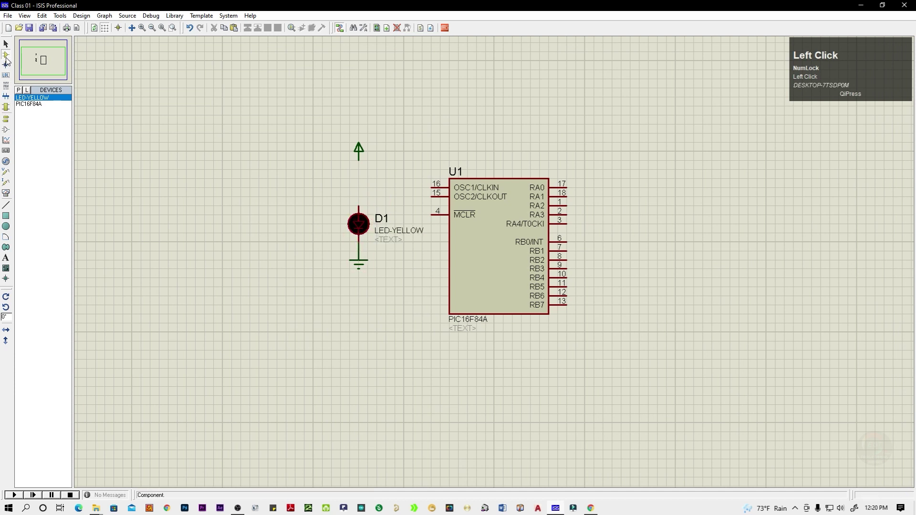
- Pick a MINRES1K resistor and place it upright left of the yellow LED as R1
click(25, 94)
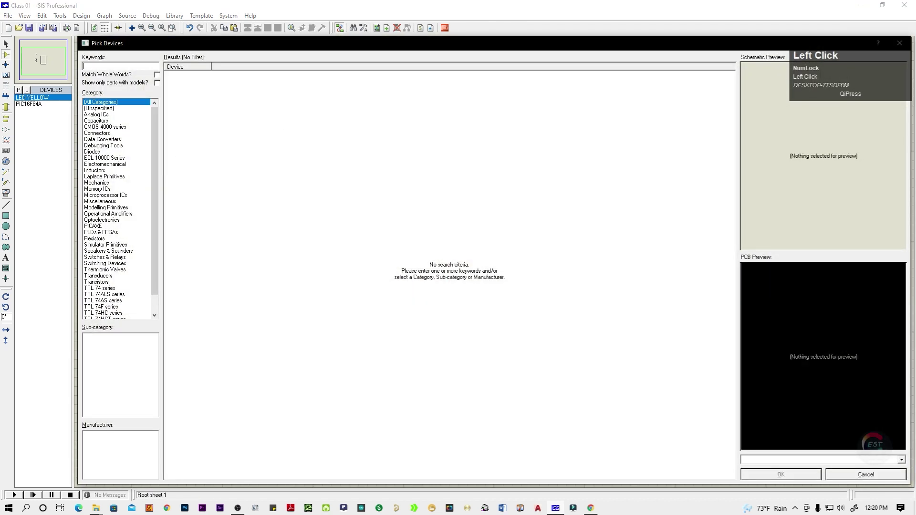
key(k)
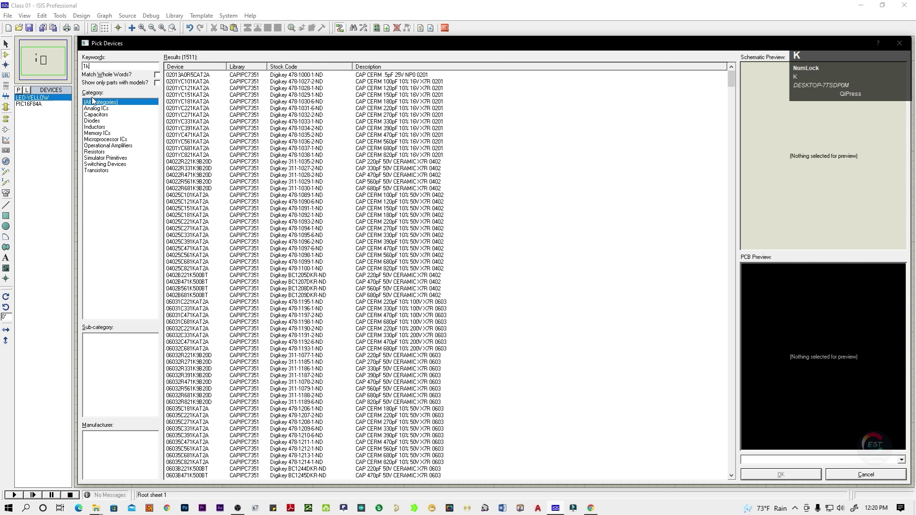
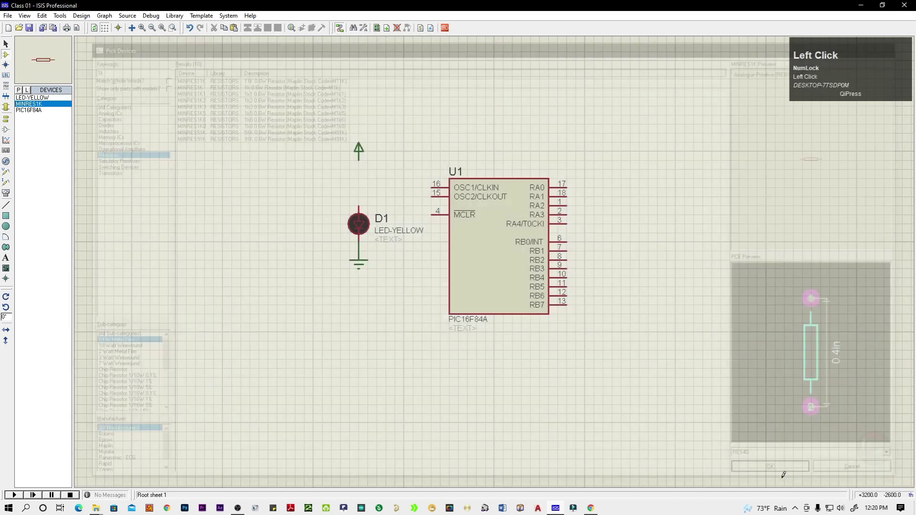
right_click(362, 161)
click(376, 174)
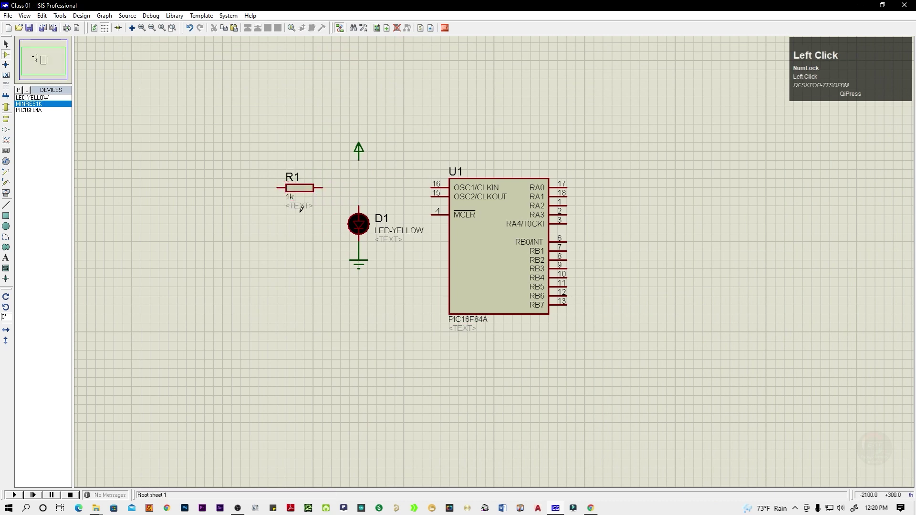
- Reposition R1 and the power terminal so R1 (330R) and D1 sit in series between power and ground
click(338, 216)
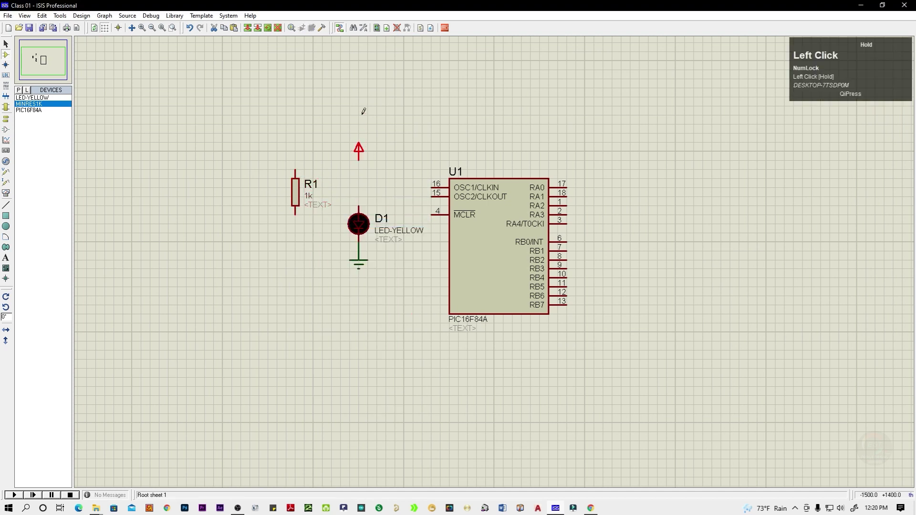
click(386, 158)
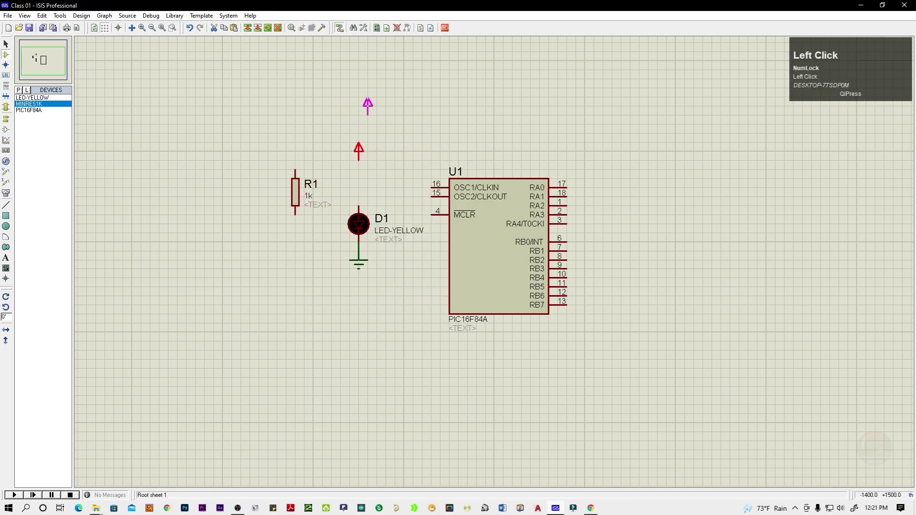
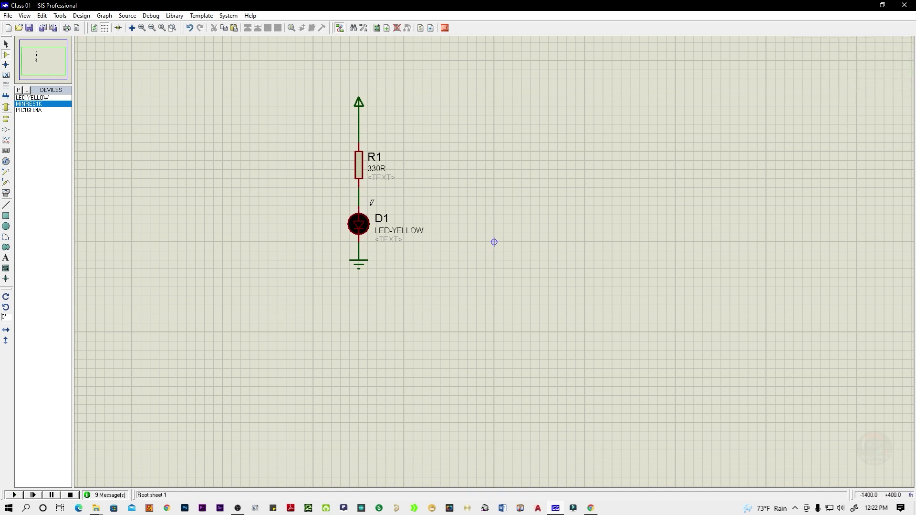
scroll(up, 3)
scroll(down, 3)
scroll(up, 3)
scroll(down, 3)
scroll(up, 3)
scroll(down, 3)
scroll(up, 3)
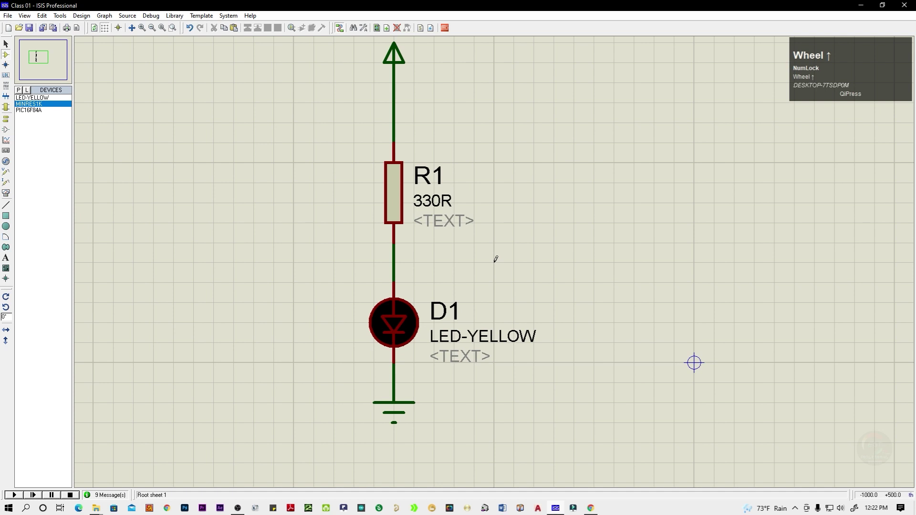
- Position the DC voltmeter beside the R1–D1 series circuit for wiring across R1
scroll(down, 3)
right_click(512, 257)
click(505, 258)
right_click(505, 258)
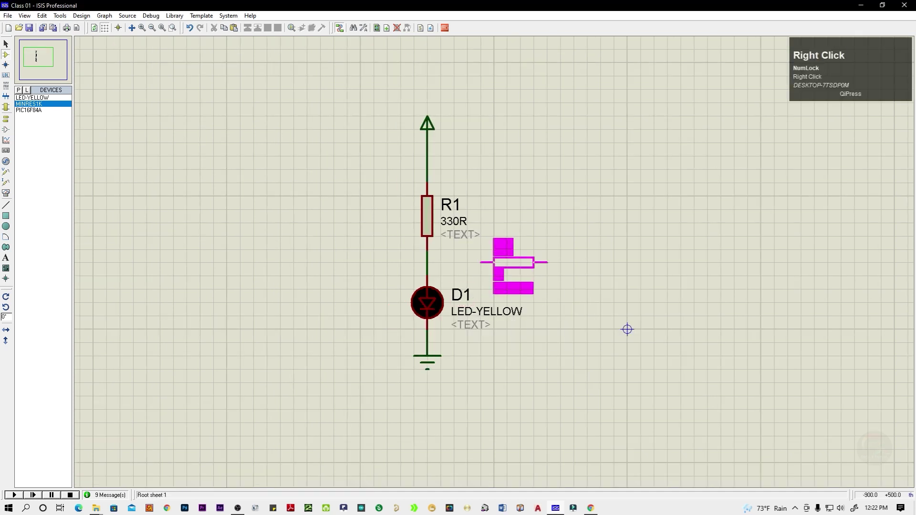
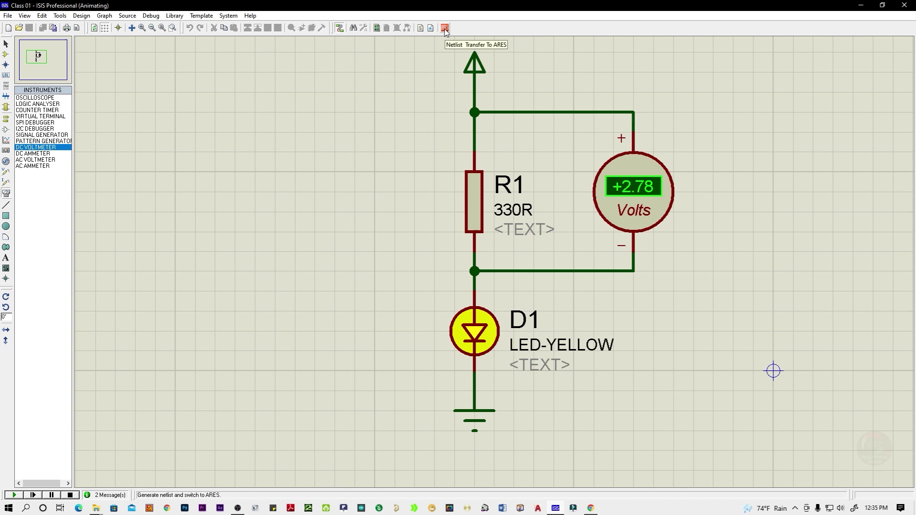
- Start the netlist transfer to ARES, reaching the save-design prompt
click(448, 33)
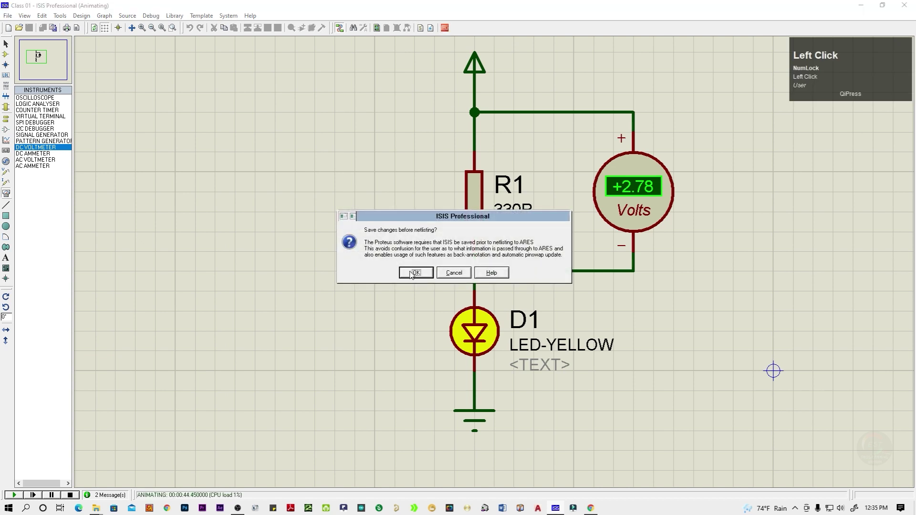
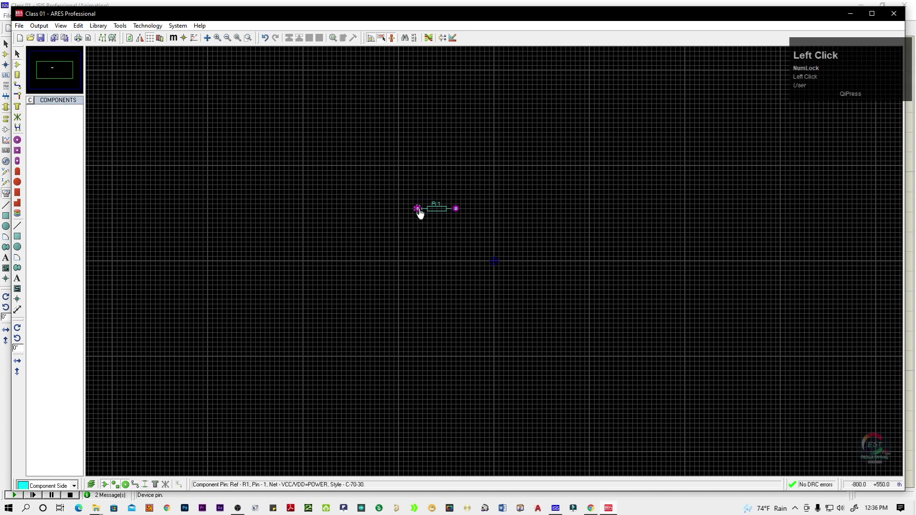
- Zoom in on the R1 footprint on the ARES board layout
scroll(up, 3)
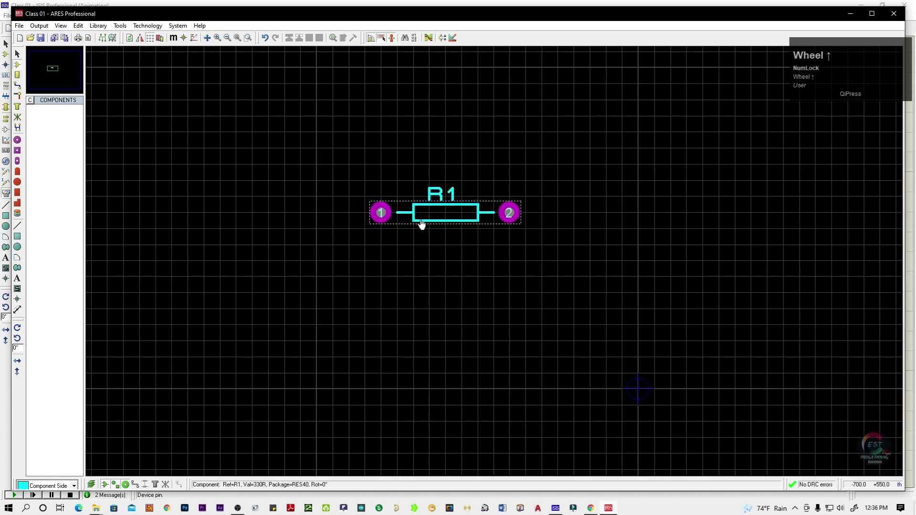
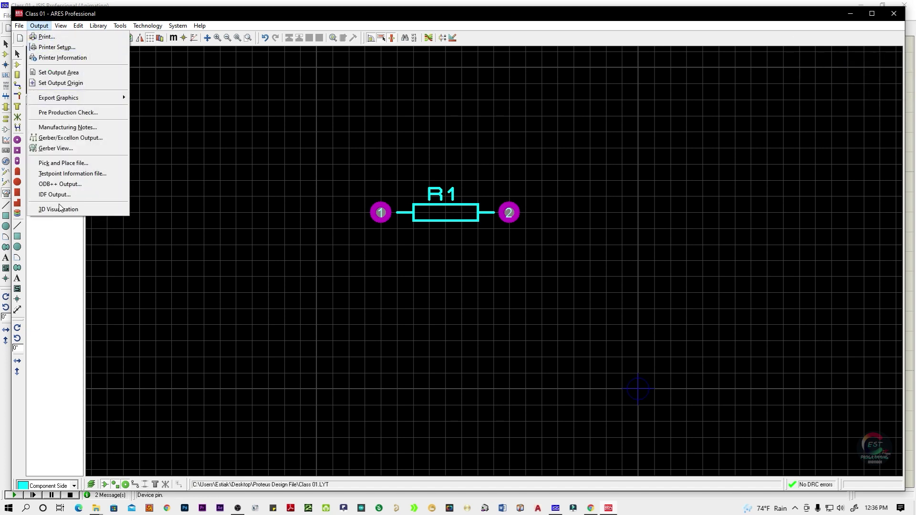
- View the R1 board in 3D Visualization, then close it to return to the layout
click(62, 214)
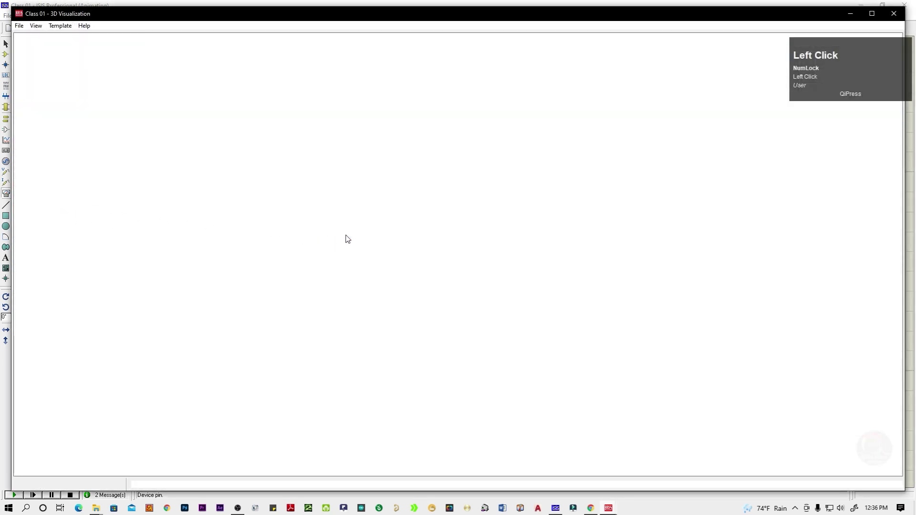
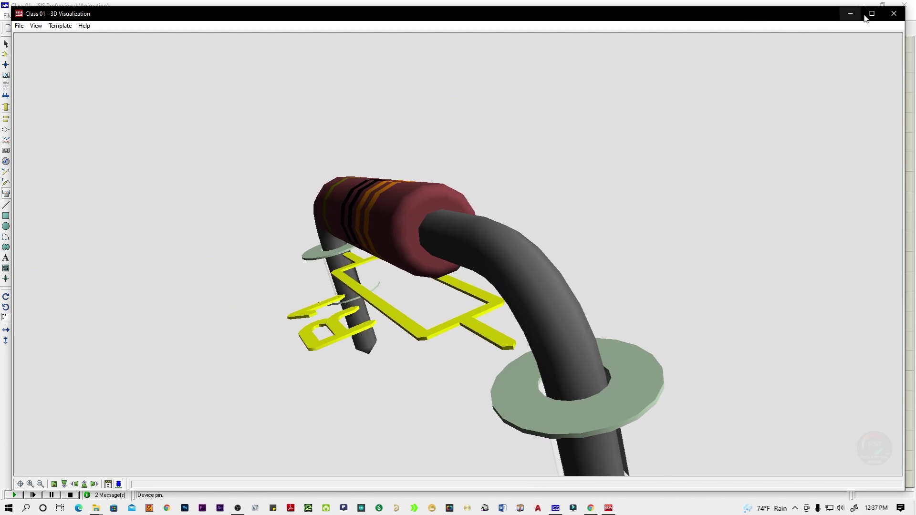
click(892, 17)
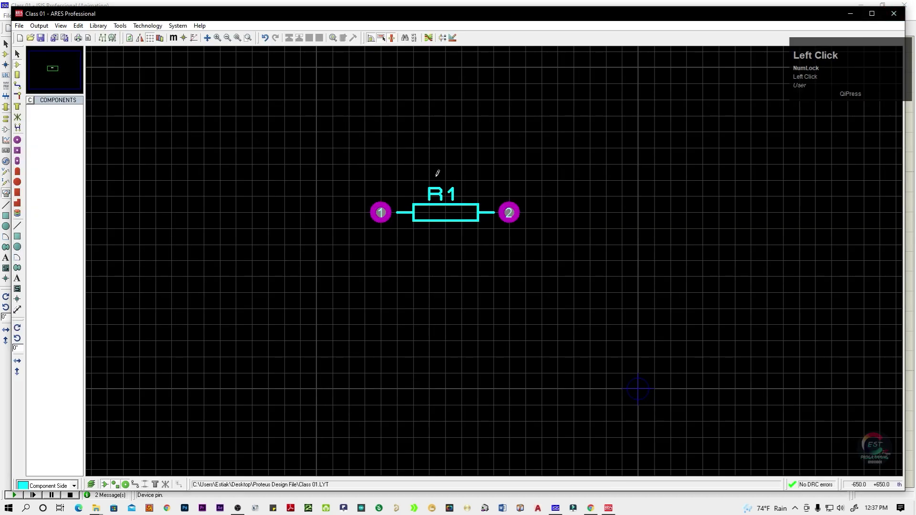